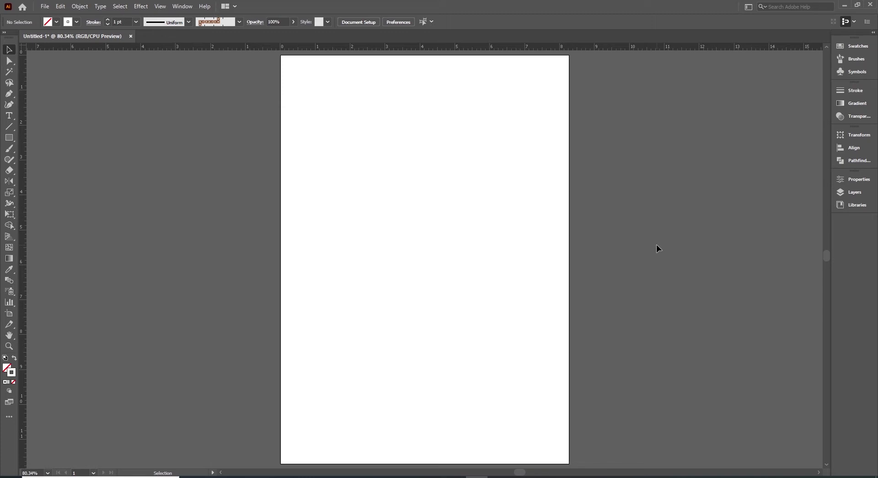
# - Activate the Paintbrush tool (B) for freehand painting on the blank page
pyautogui.press('b')
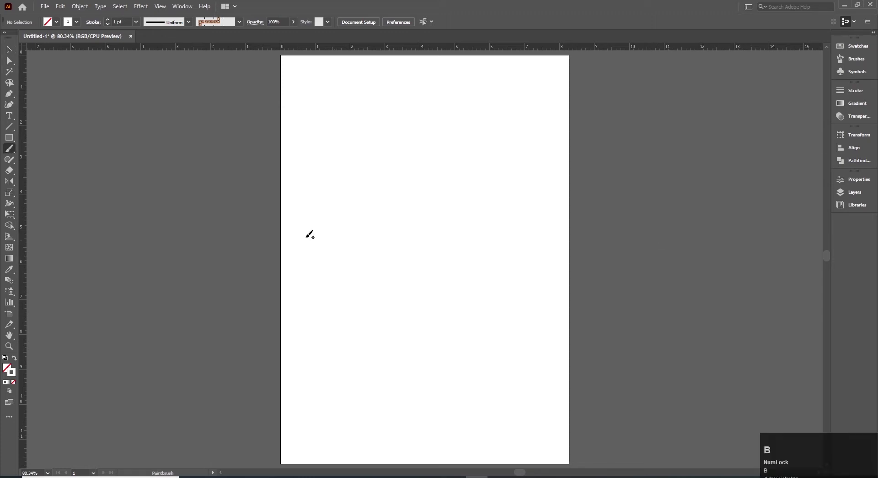
pyautogui.moveTo(12, 153); pyautogui.dragTo(12, 153)
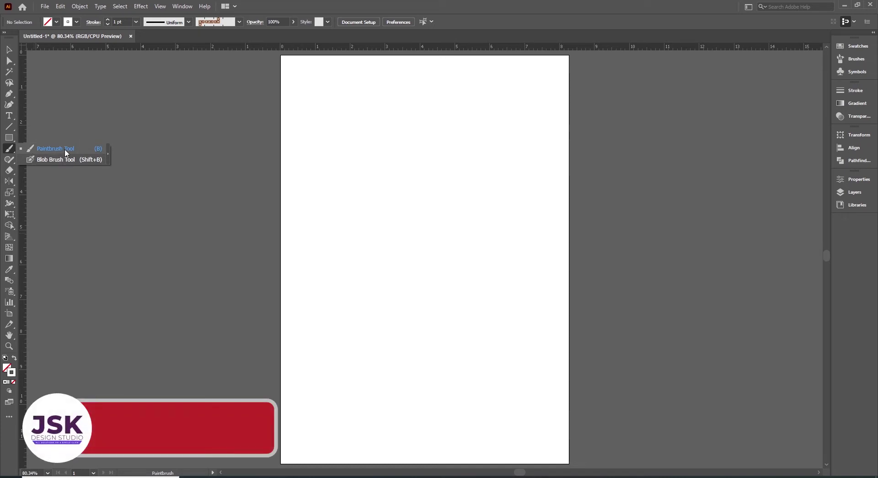
# - Choose the ordinary Paintbrush over the Blob Brush in the tool flyout
pyautogui.click(53, 151)
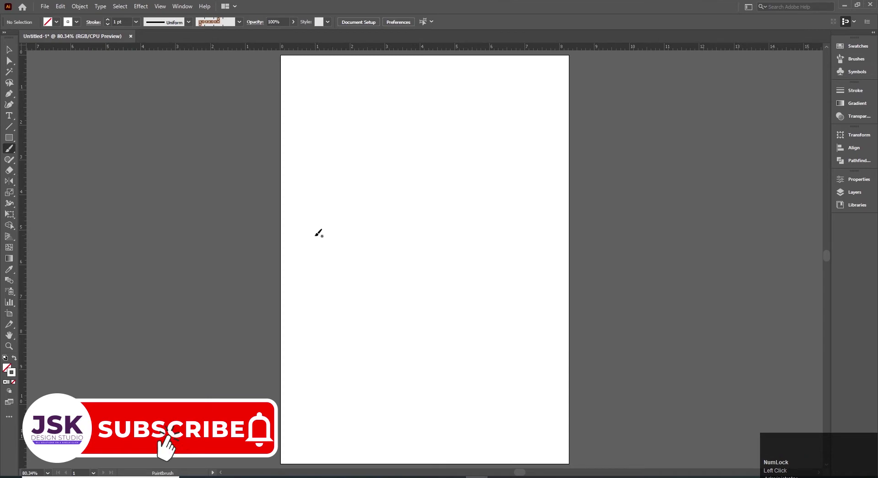
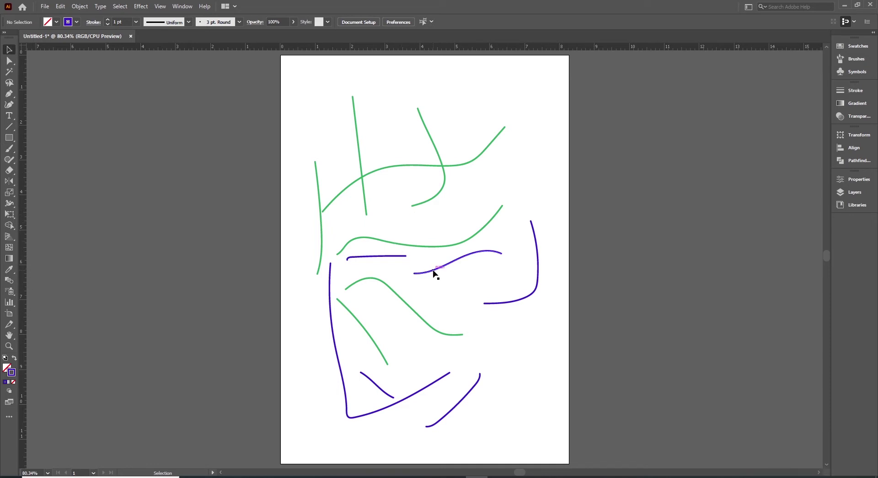
# - Recolour one purple stroke orange and a green curve magenta from the Stroke swatches
pyautogui.click(436, 272)
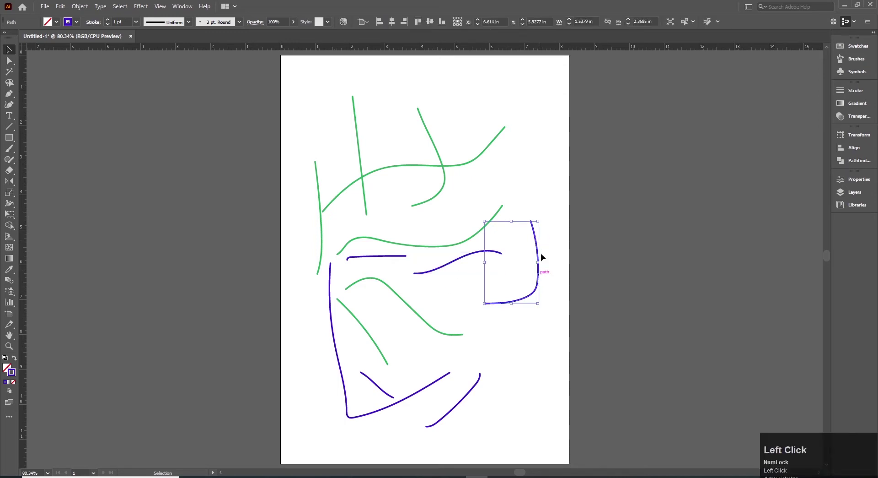
pyautogui.click(81, 29)
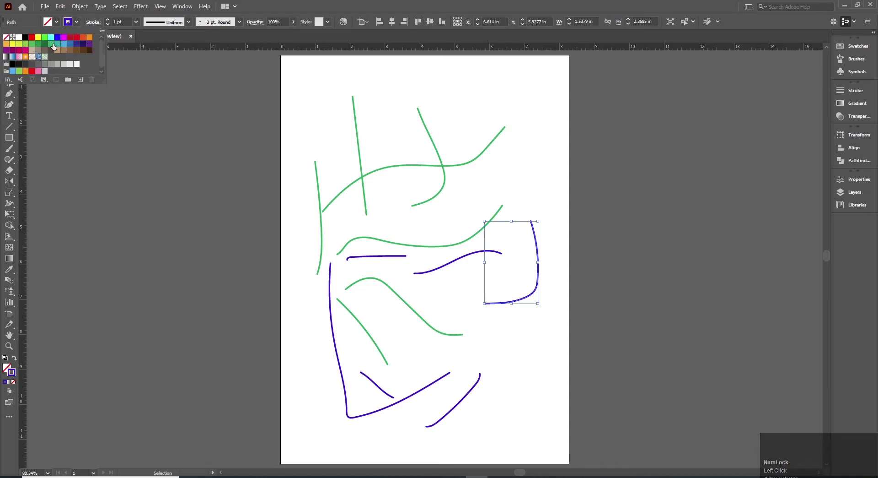
pyautogui.click(55, 48)
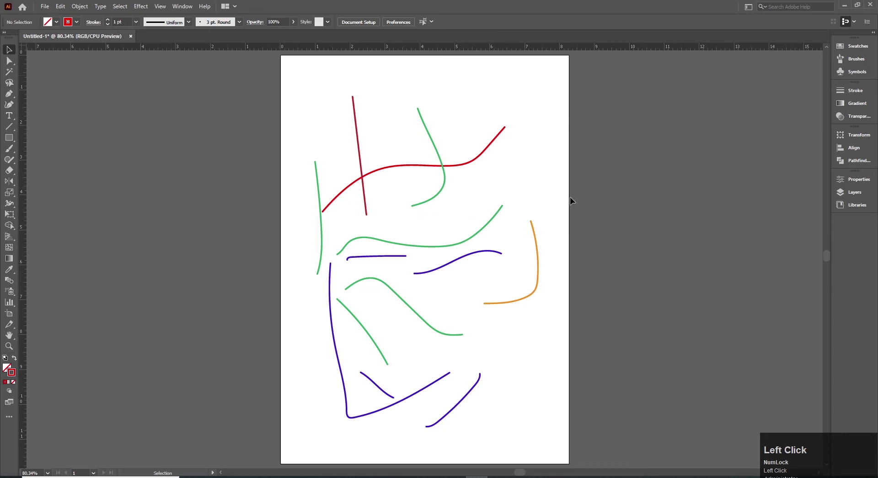
pyautogui.click(483, 235)
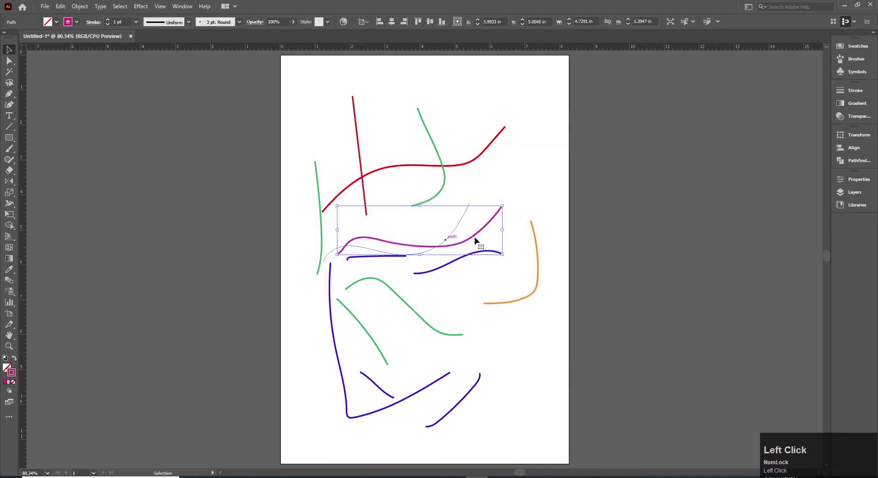
pyautogui.click(488, 329)
# - Clear all practice strokes from the page and return to freehand painting
pyautogui.press('ctrl+z')
pyautogui.press('v')
pyautogui.moveTo(535, 363); pyautogui.dragTo(526, 357)
pyautogui.press('b')
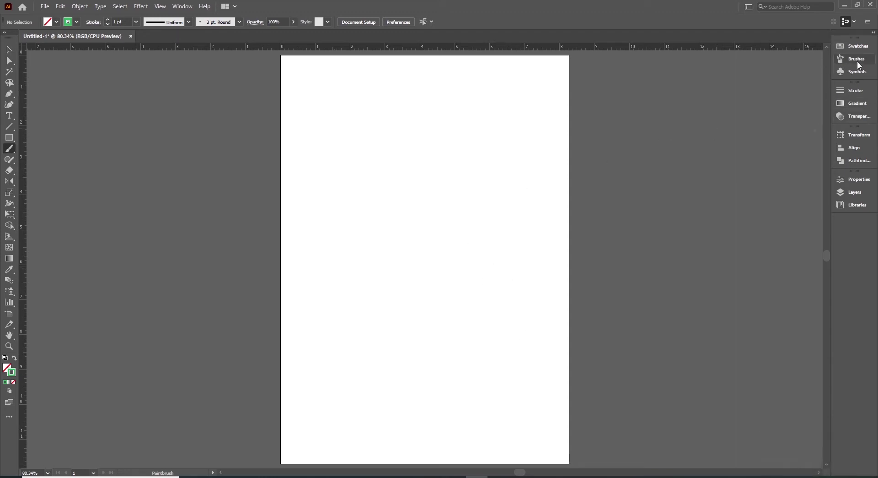
pyautogui.click(860, 65)
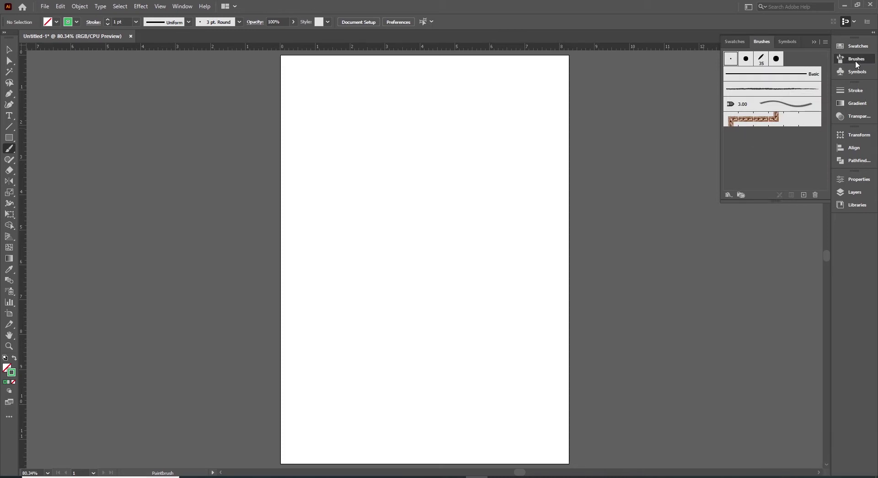
pyautogui.click(184, 11)
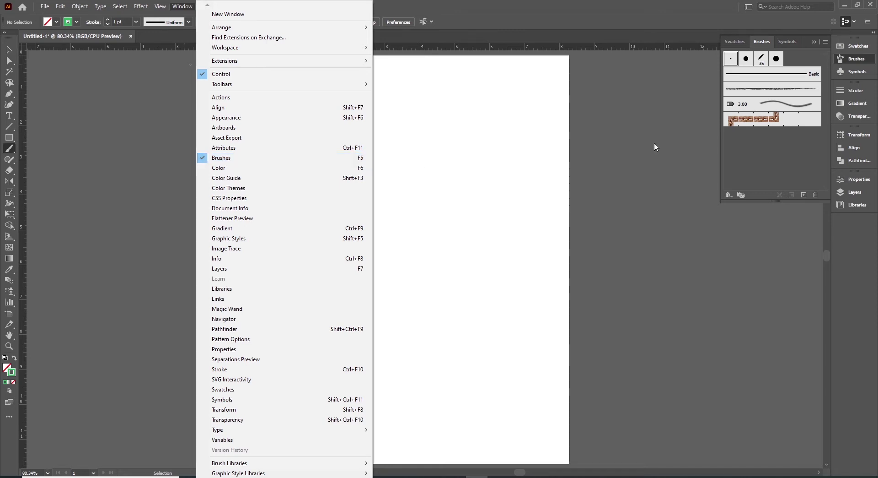
pyautogui.click(223, 165)
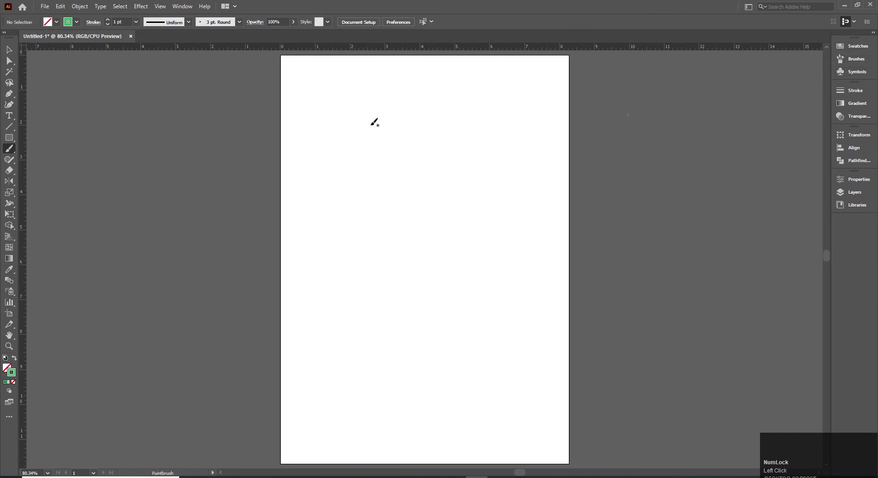
# - Show the Brushes panel (F5) and paint with the flat calligraphic brush
pyautogui.press('F5')
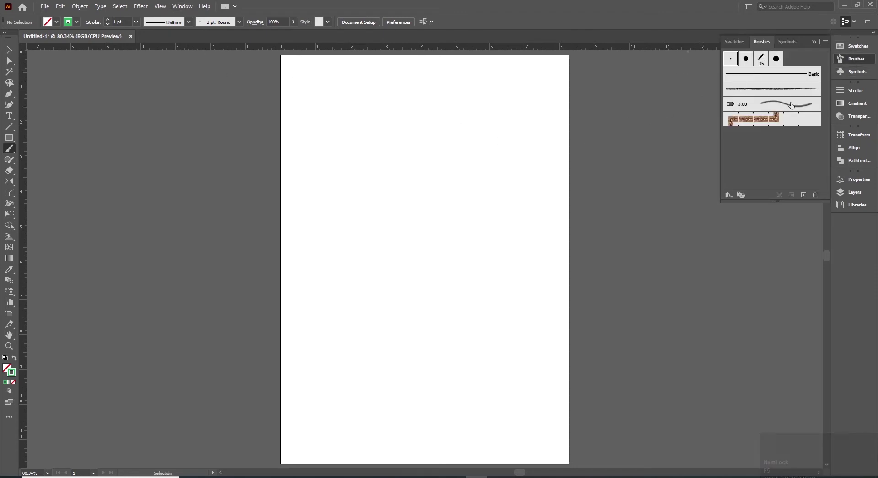
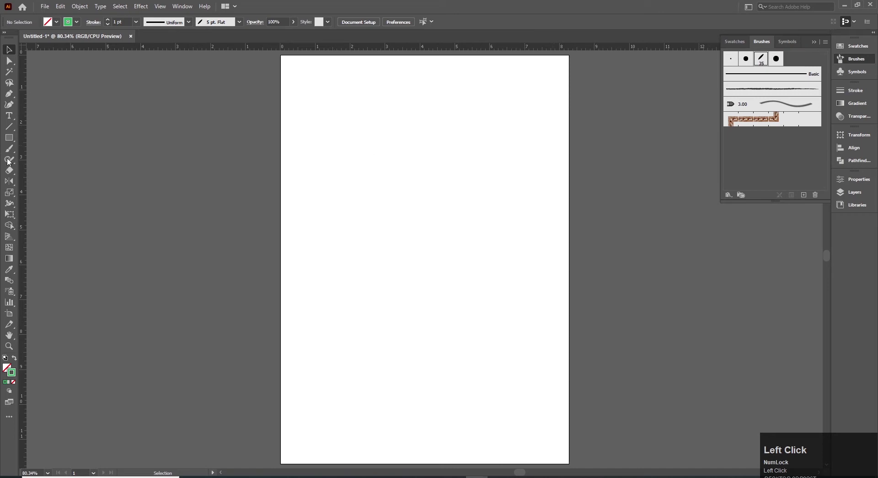
pyautogui.press('b')
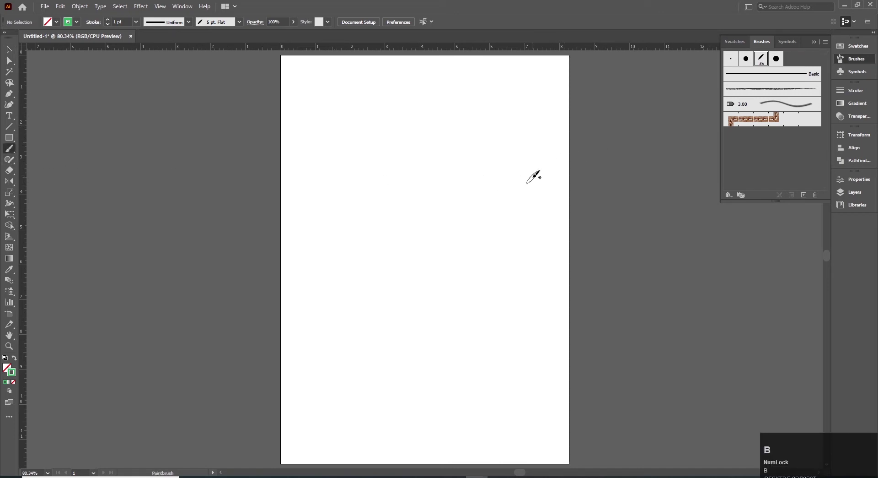
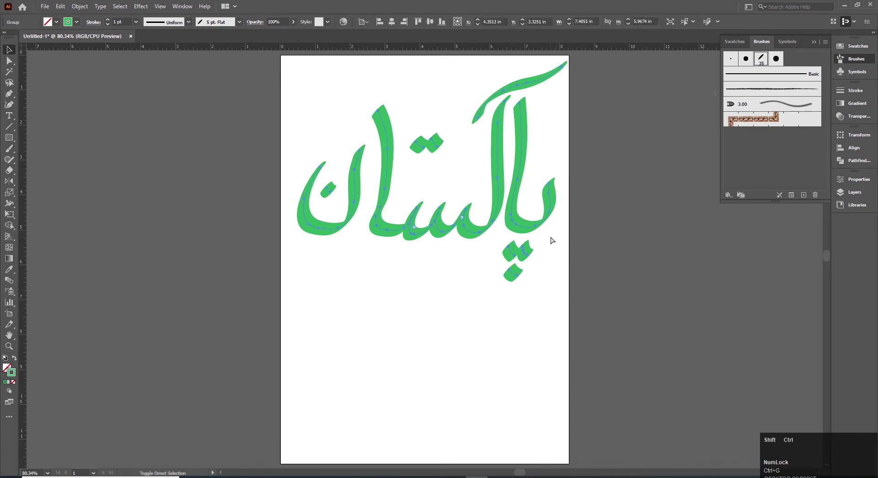
# - Group the selected Urdu Pakistan calligraphy strokes via the context menu
pyautogui.press('ctrl+shift+g')
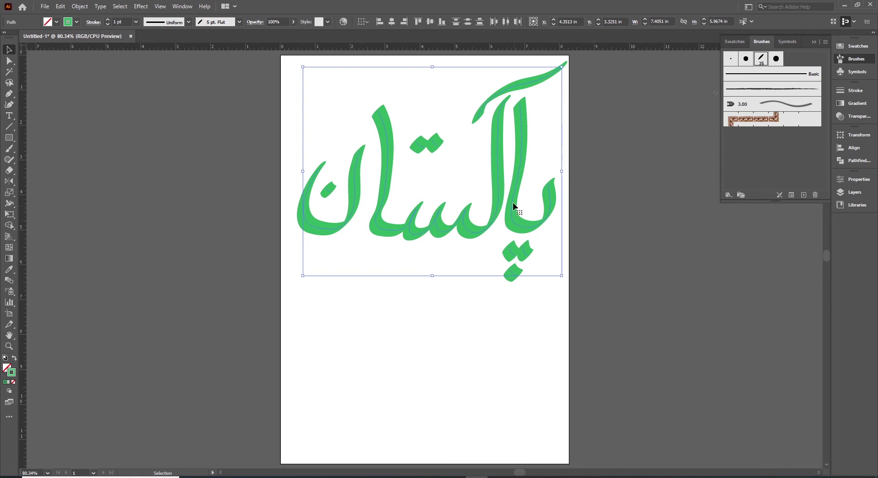
pyautogui.rightClick(519, 184)
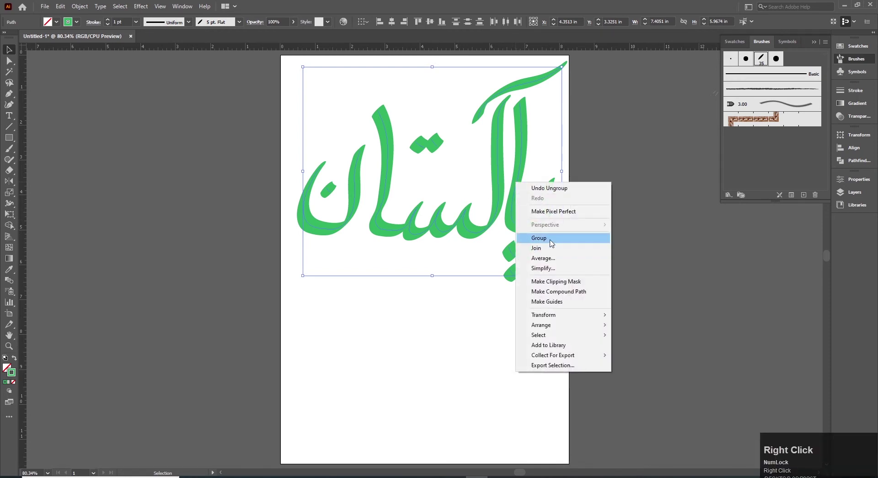
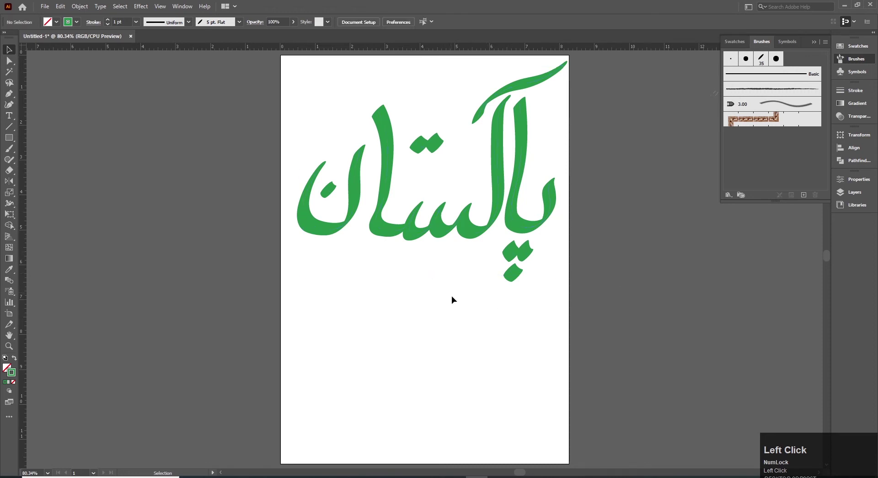
# - Paint two wavy green curves below the text and select the lower one for the charcoal brush
pyautogui.press('b')
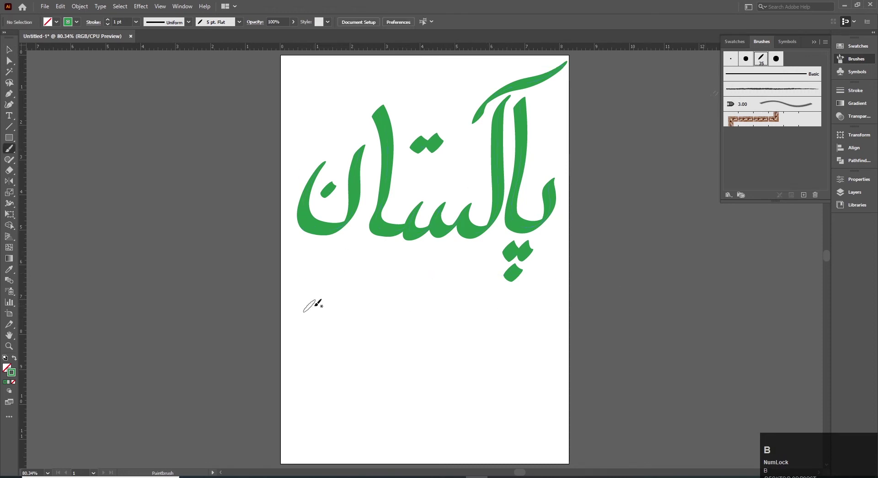
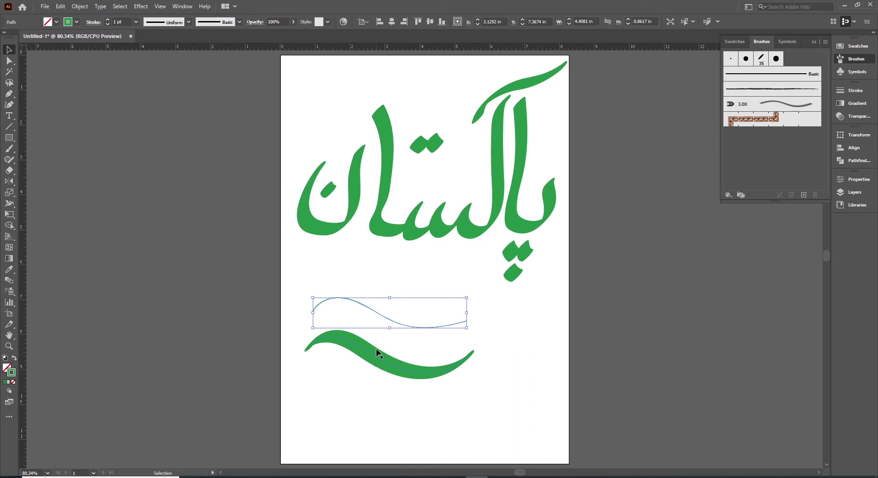
pyautogui.click(376, 353)
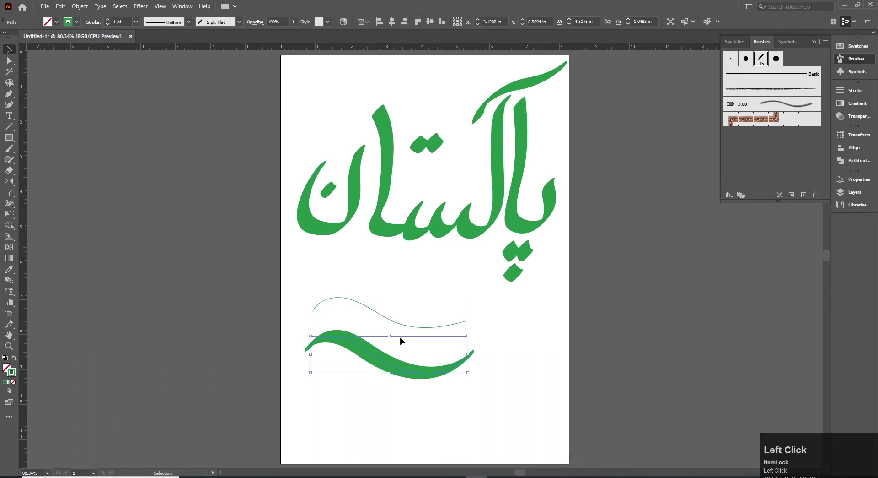
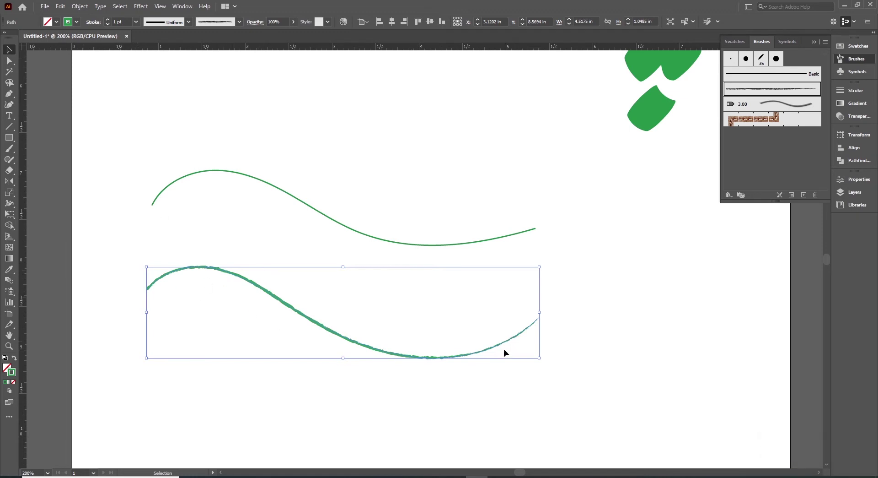
# - Thicken the textured lower curve to a 5 pt stroke weight
pyautogui.press('space')
pyautogui.click(108, 22)
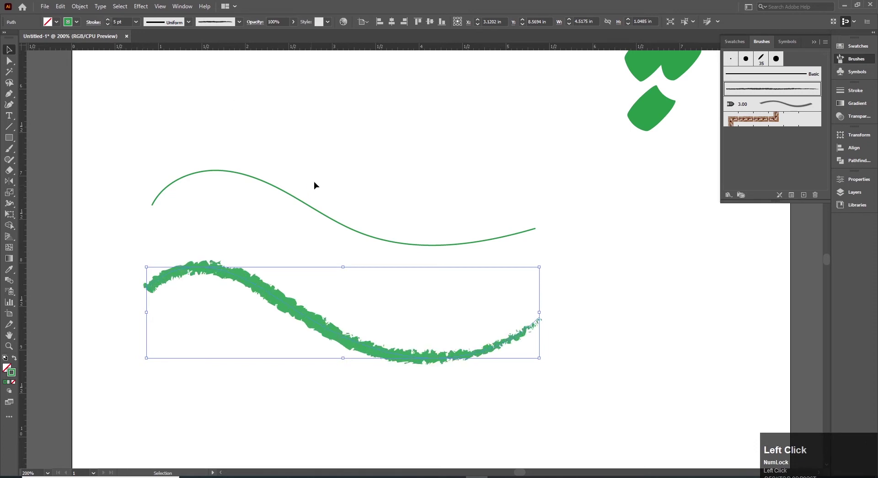
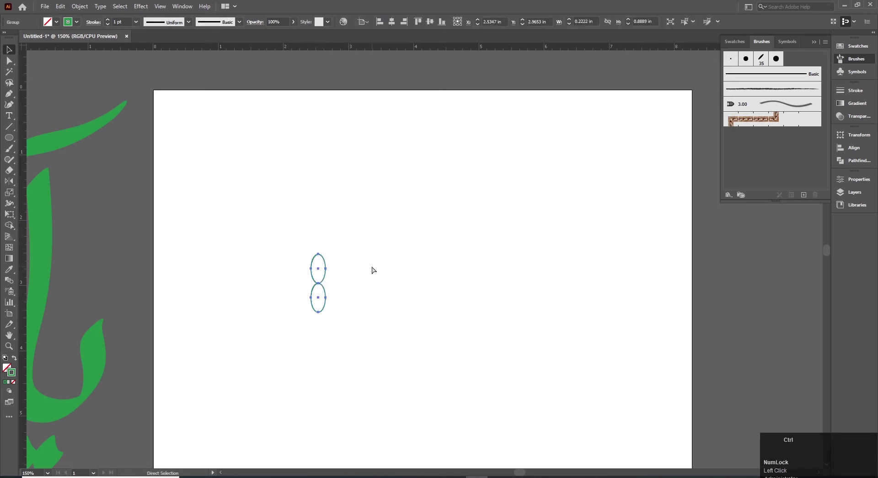
# - Copy and group the stacked ellipse pair into one object, then deselect it
pyautogui.press('ctrl+c')
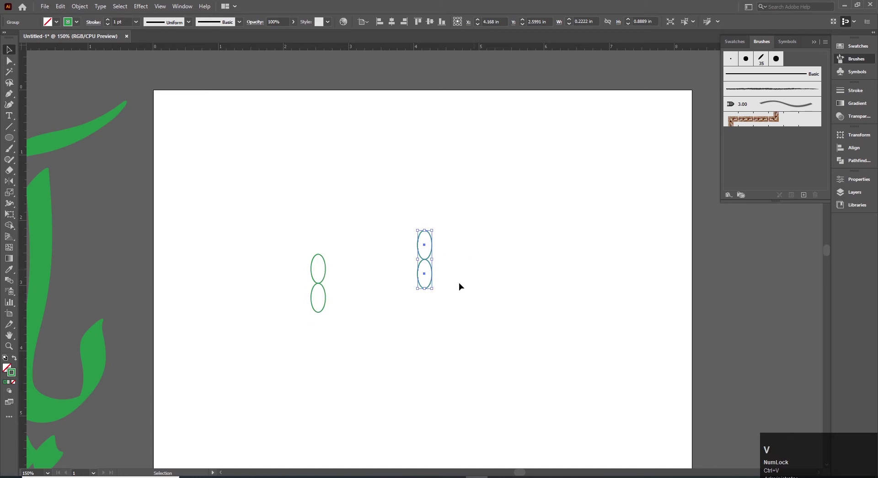
pyautogui.press('ctrl+z')
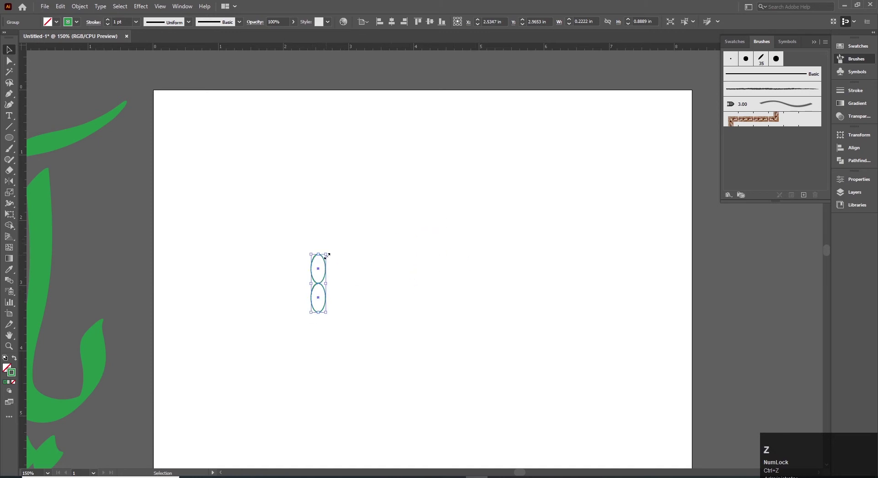
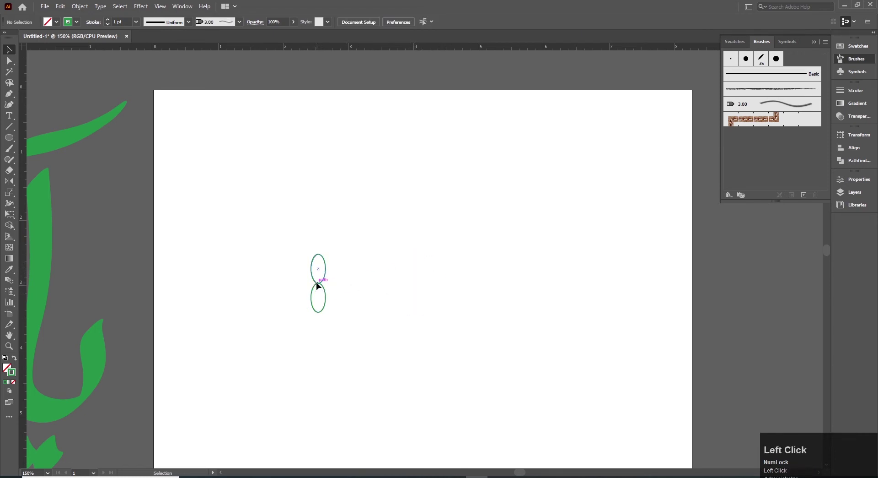
pyautogui.press('ctrl+c')
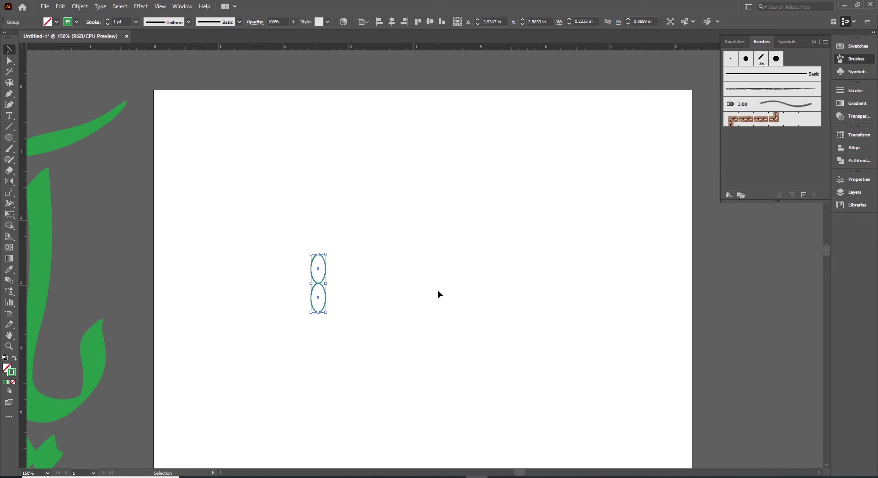
pyautogui.click(347, 278)
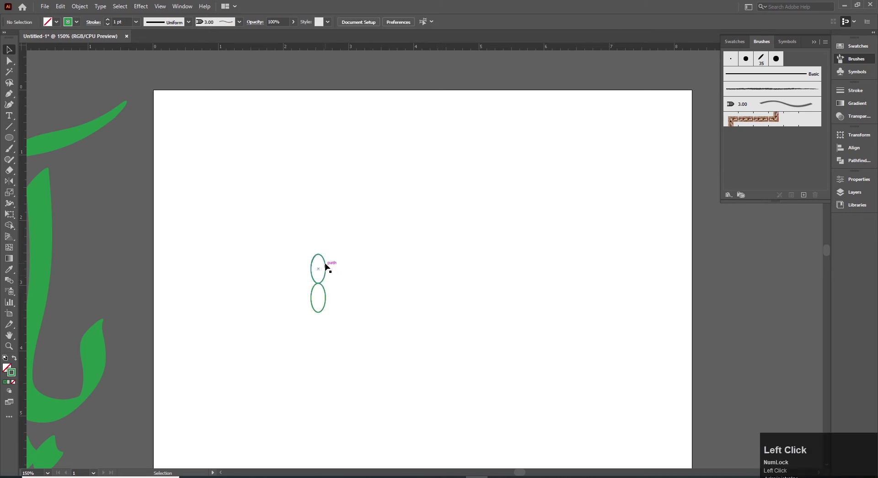
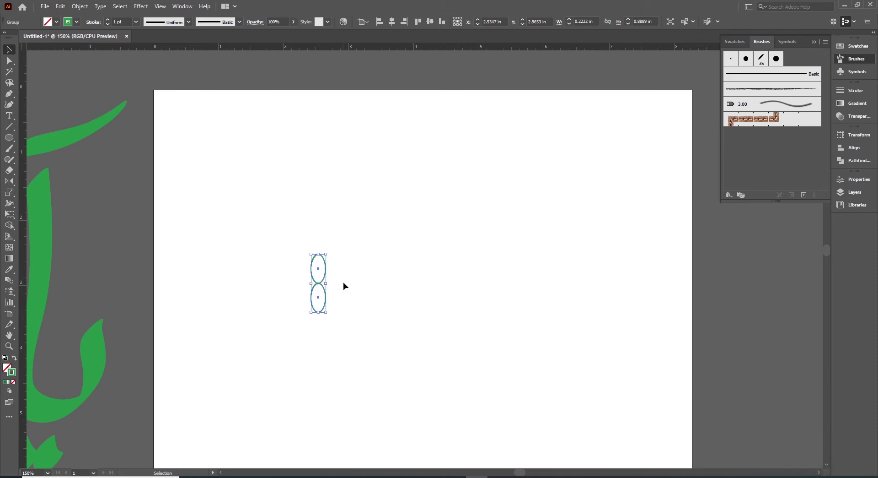
pyautogui.click(348, 289)
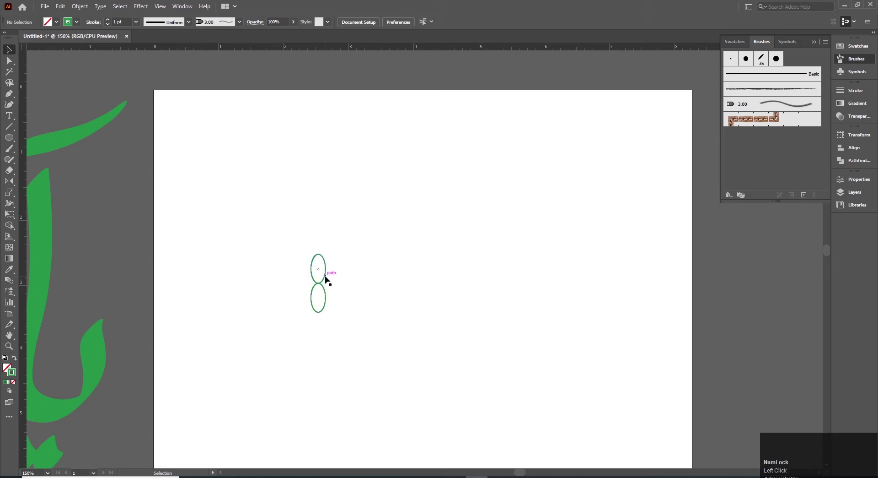
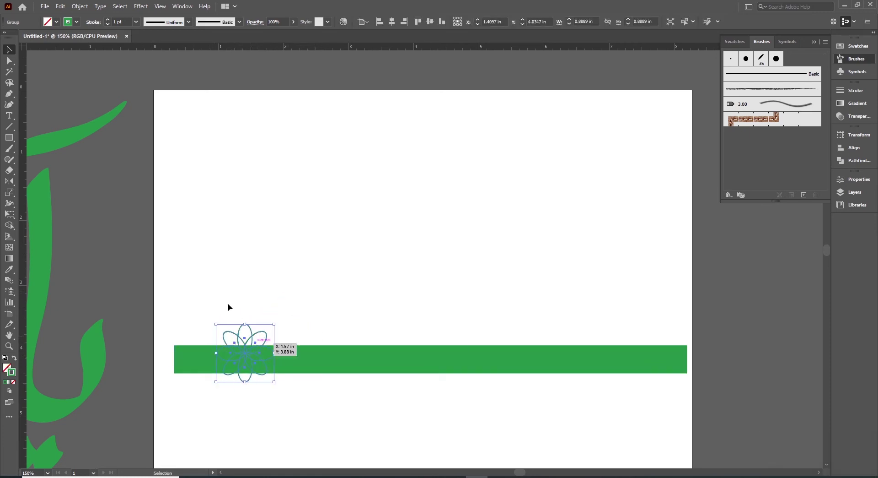
# - Make the flower's outlines white from the Stroke colour choices
pyautogui.click(78, 23)
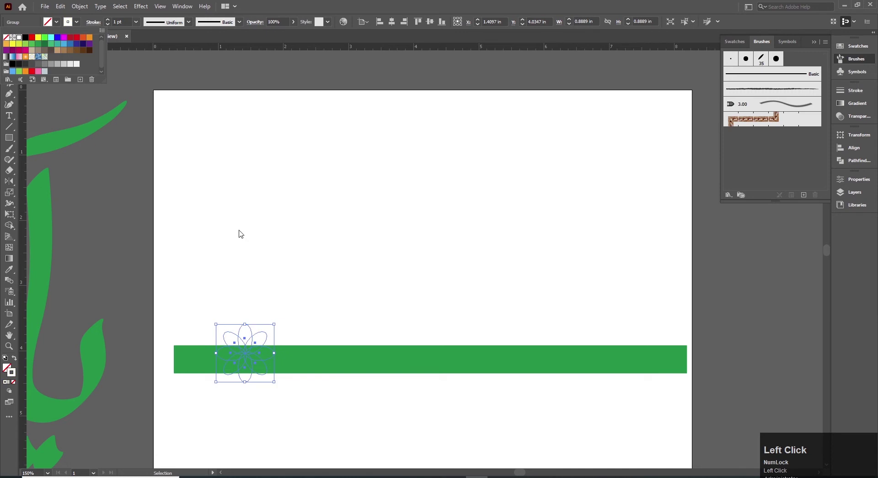
pyautogui.press('ctrl+]')
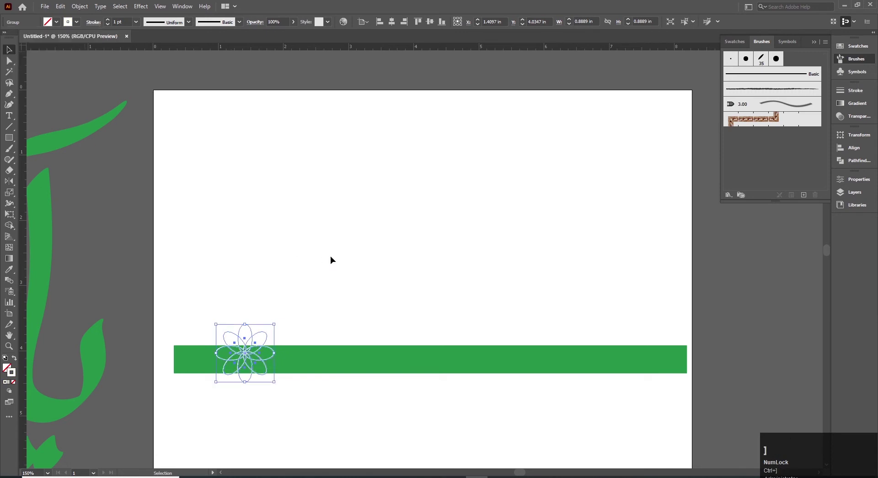
pyautogui.press('v')
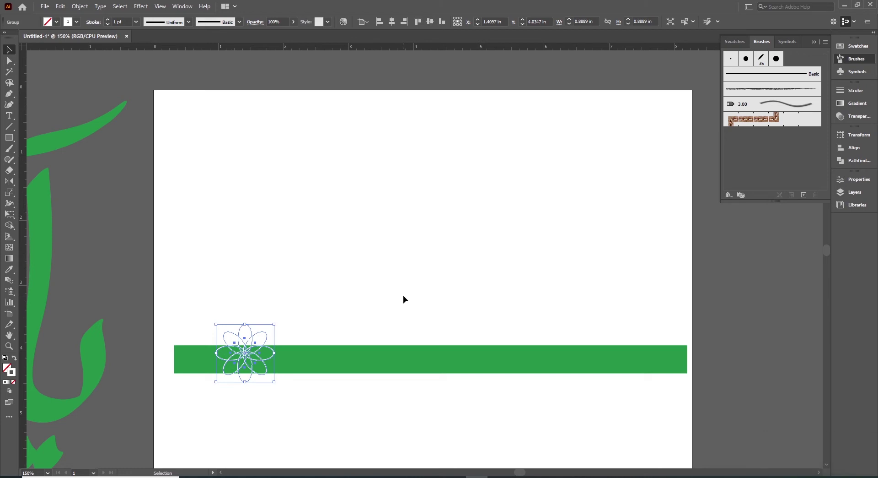
pyautogui.press('v')
# - Vertically centre the flower on the green bar and review the Align To options
pyautogui.moveTo(408, 302); pyautogui.dragTo(432, 27)
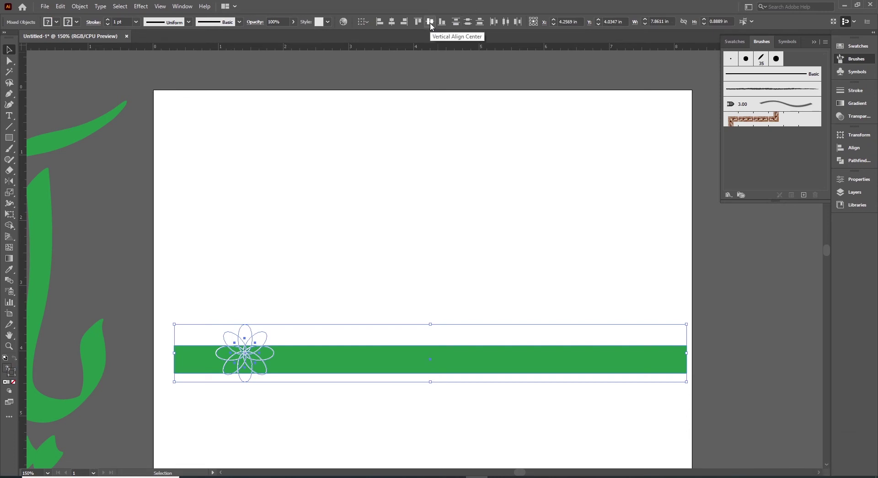
pyautogui.click(432, 27)
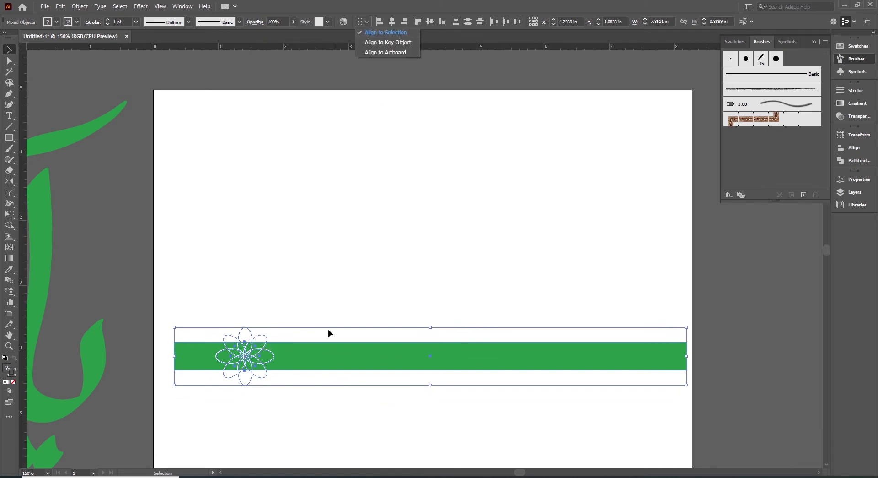
pyautogui.click(293, 297)
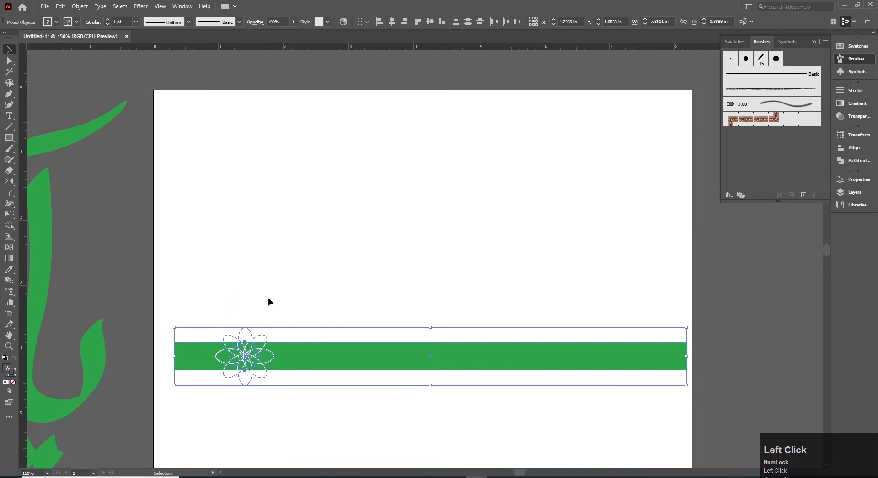
pyautogui.click(366, 24)
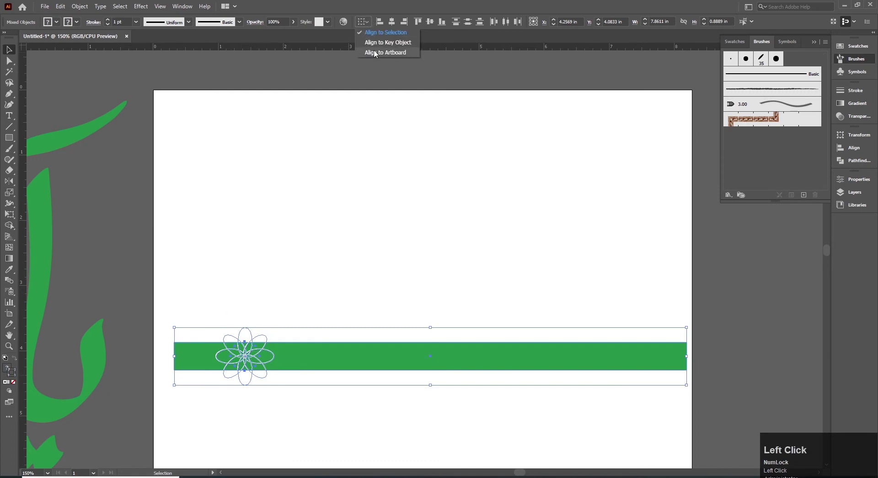
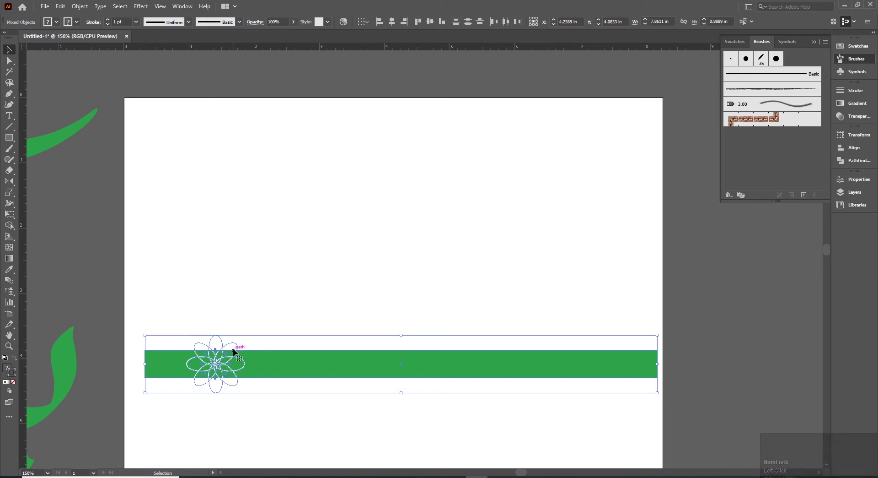
pyautogui.click(269, 285)
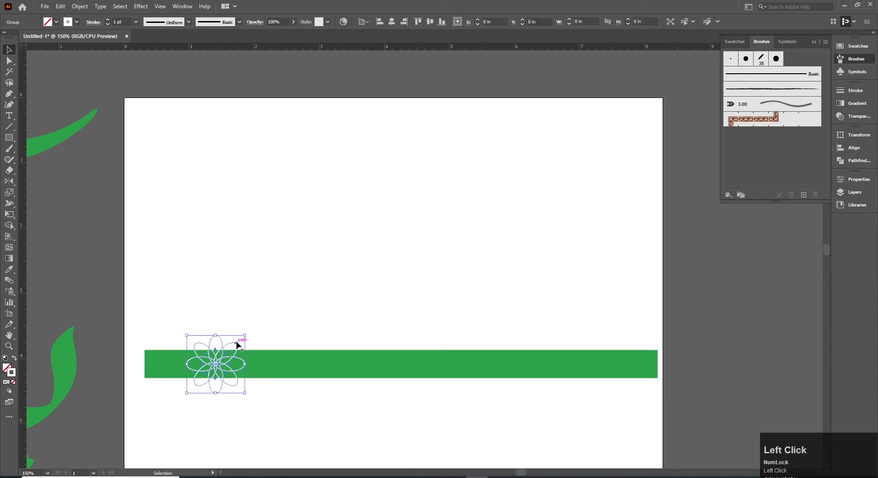
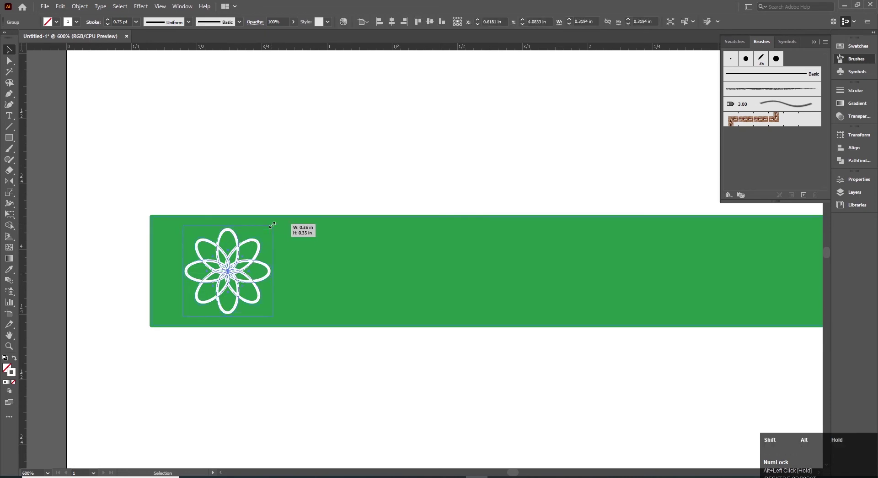
# - Select the green bar and set its outline stroke to None
pyautogui.press('v')
pyautogui.click(313, 265)
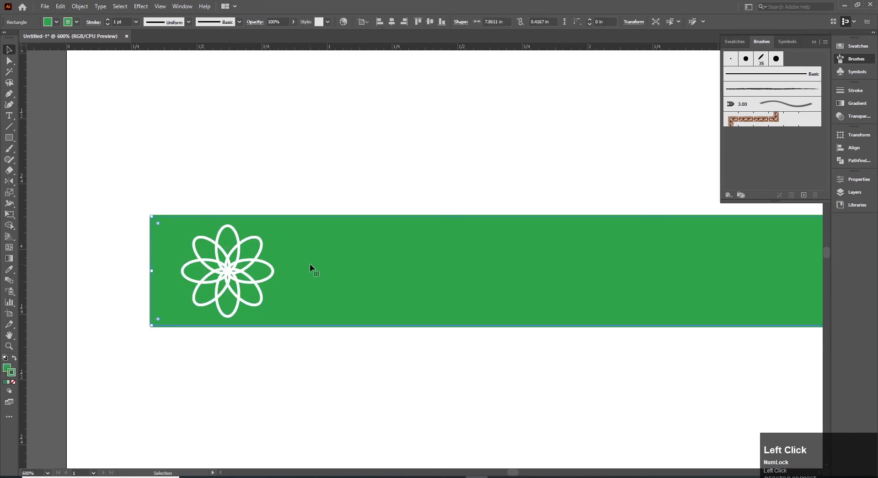
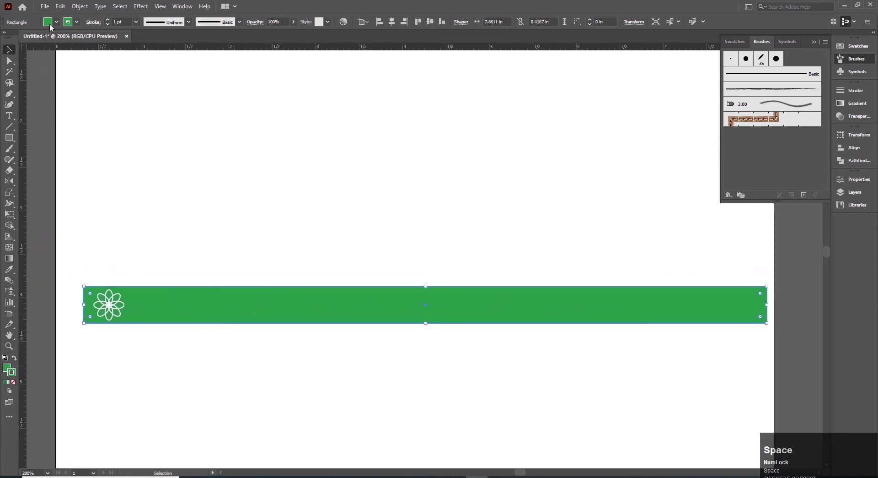
pyautogui.click(77, 23)
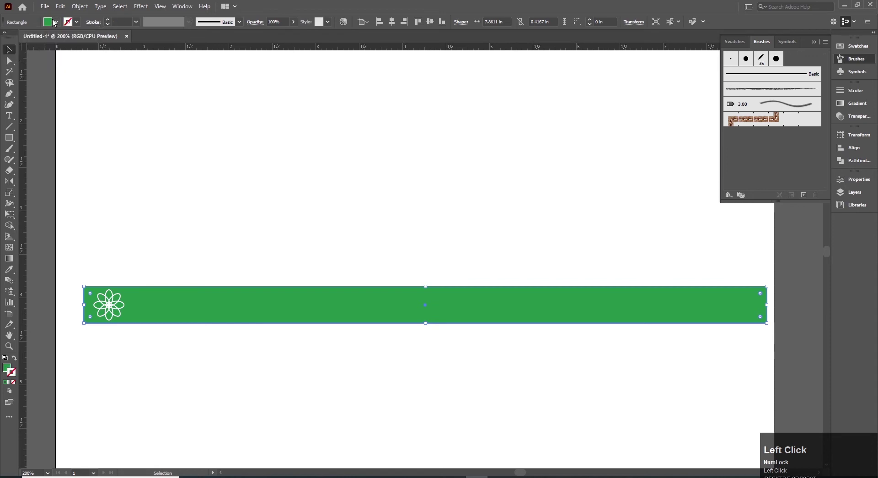
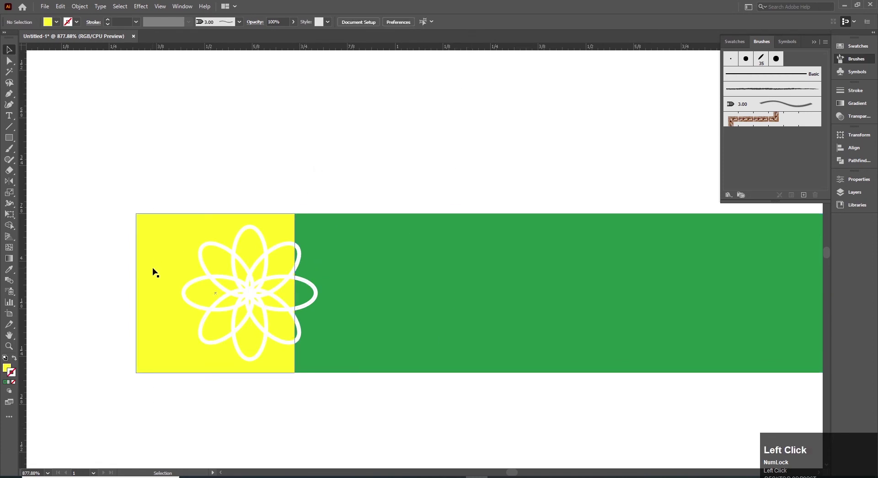
# - Select the yellow square behind the flower and change its fill to the green swatch
pyautogui.press('ctrl+y')
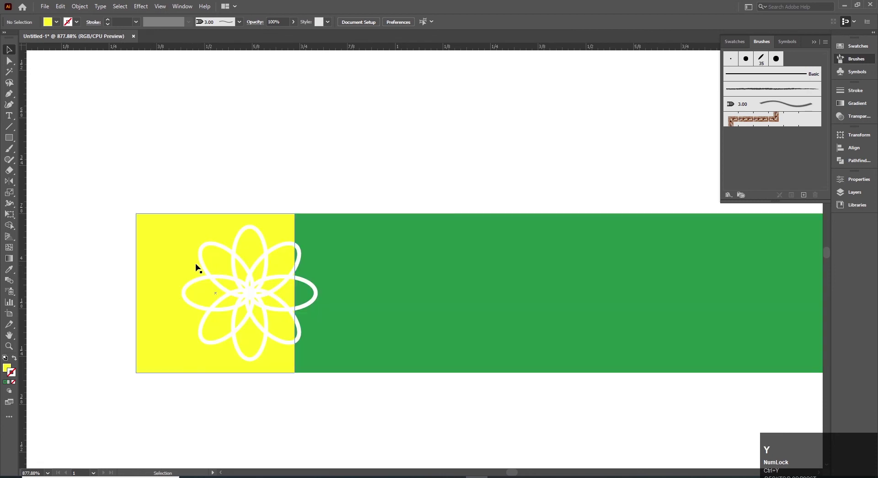
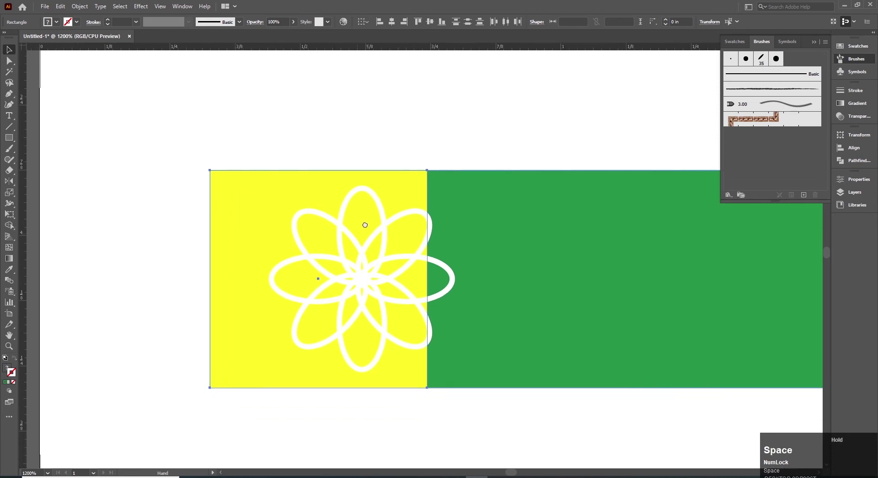
pyautogui.moveTo(373, 117); pyautogui.dragTo(358, 222)
pyautogui.press('Left')
pyautogui.click(357, 158)
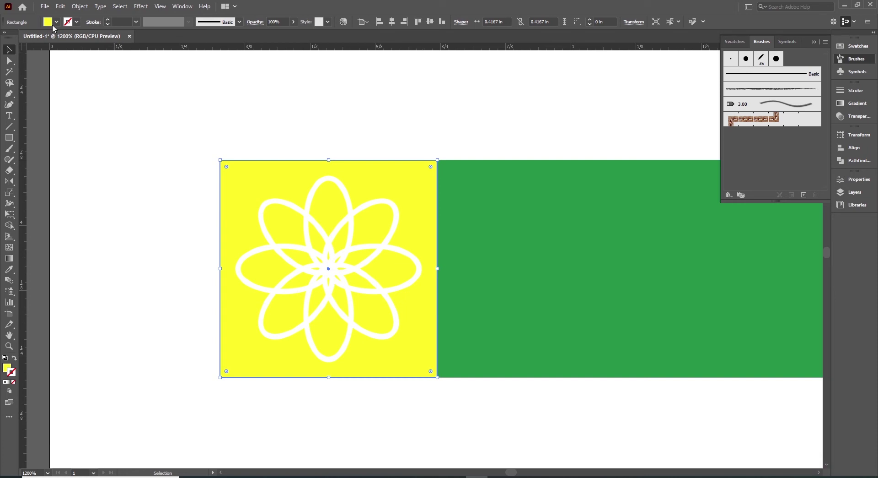
pyautogui.click(57, 26)
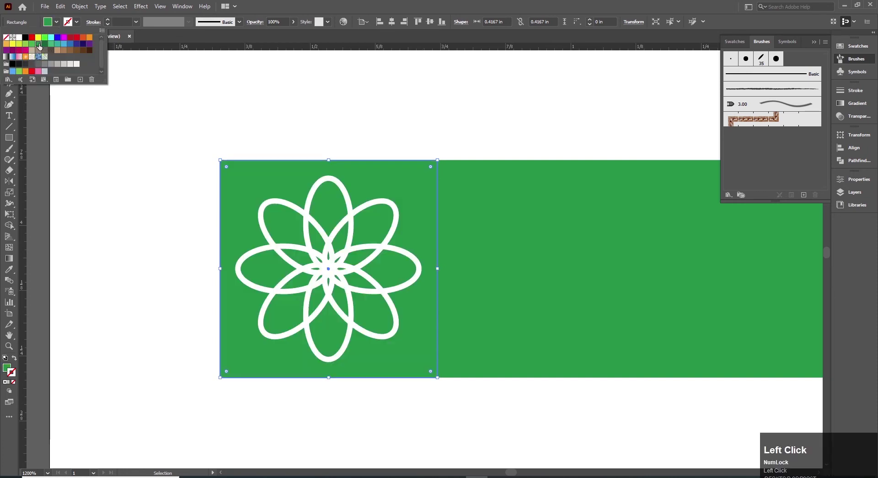
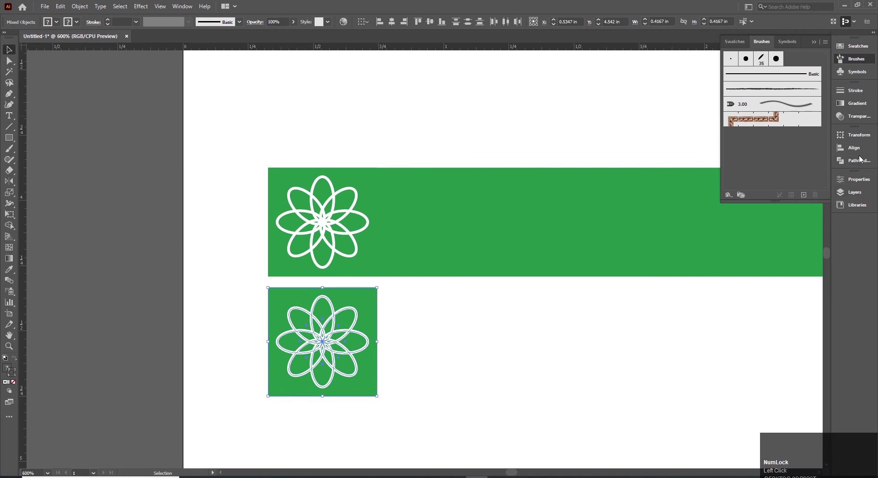
# - Merge the copied flower into one solid shape with Pathfinder Unite
pyautogui.click(858, 164)
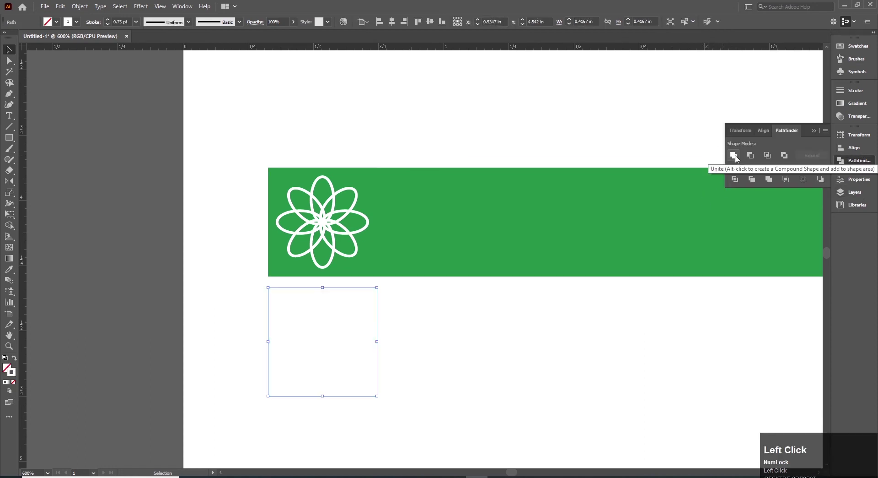
pyautogui.press('ctrl+z')
pyautogui.click(752, 157)
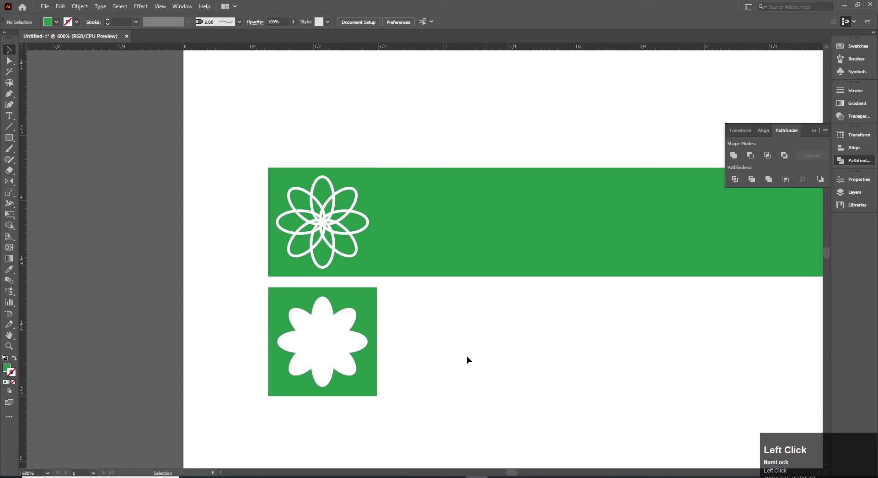
pyautogui.click(370, 316)
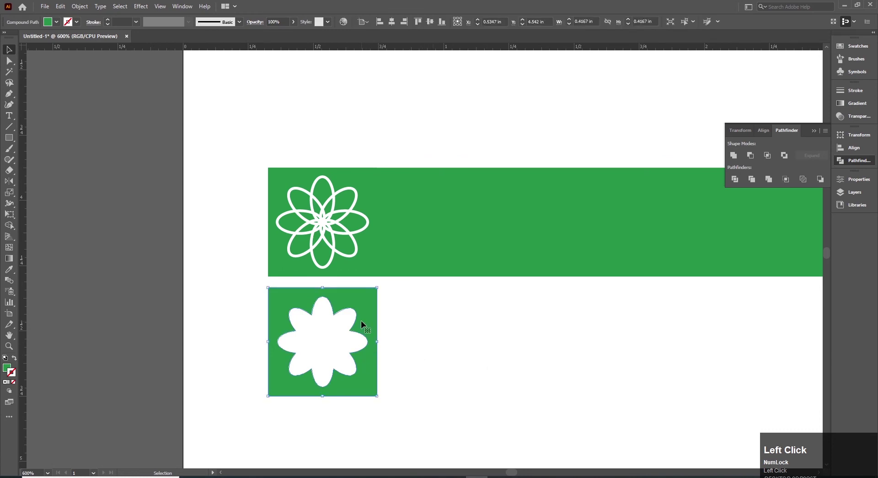
# - Move the merged flower tile onto the original tile and give it a lighter green fill
pyautogui.press('ctrl+z')
pyautogui.moveTo(231, 125); pyautogui.dragTo(434, 26)
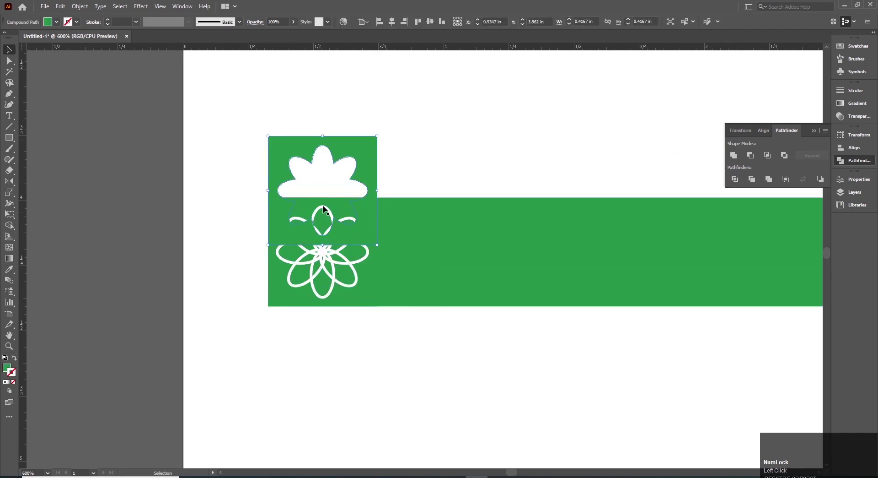
pyautogui.press('ctrl+z')
pyautogui.click(66, 25)
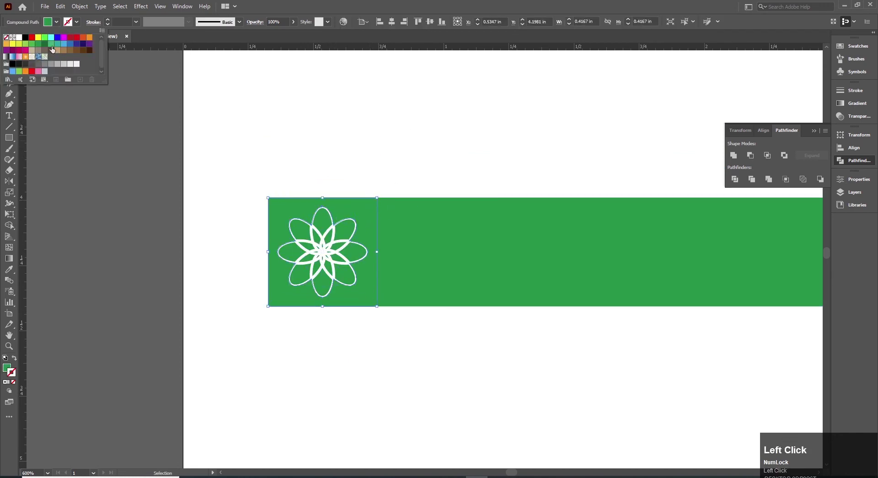
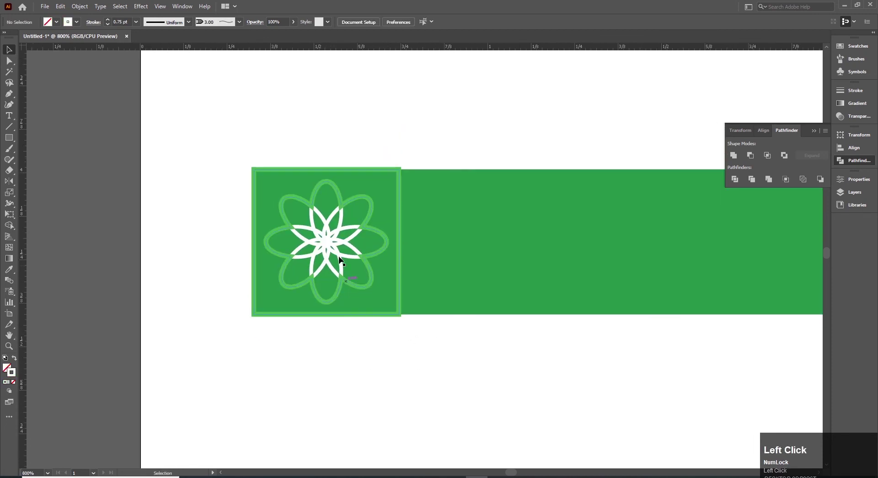
# - Recolour the merged tile light green and select the flower's individual ellipses for duplication
pyautogui.press('ctrl+shift+]')
pyautogui.press('v')
pyautogui.click(367, 117)
pyautogui.press('ctrl+z')
pyautogui.press('v')
pyautogui.click(430, 118)
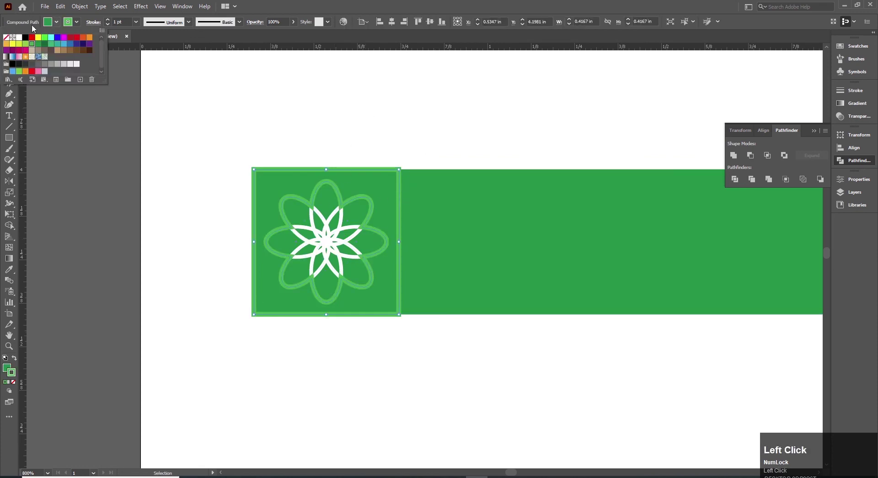
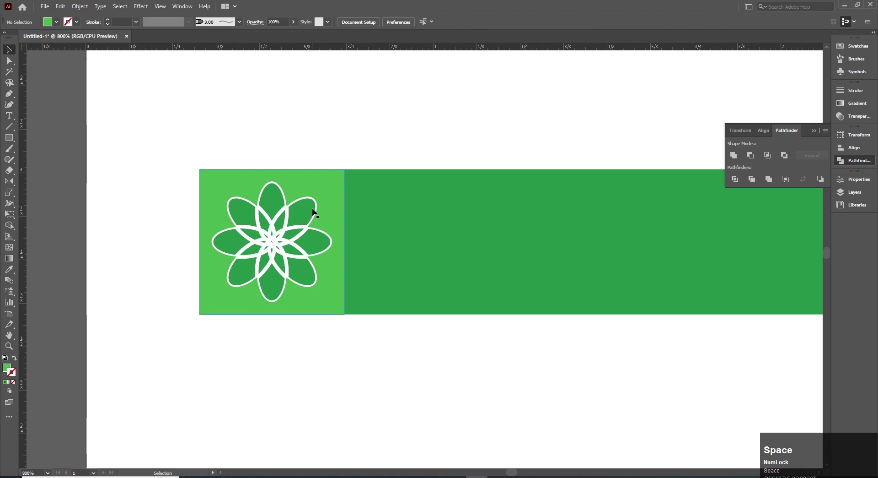
pyautogui.click(291, 227)
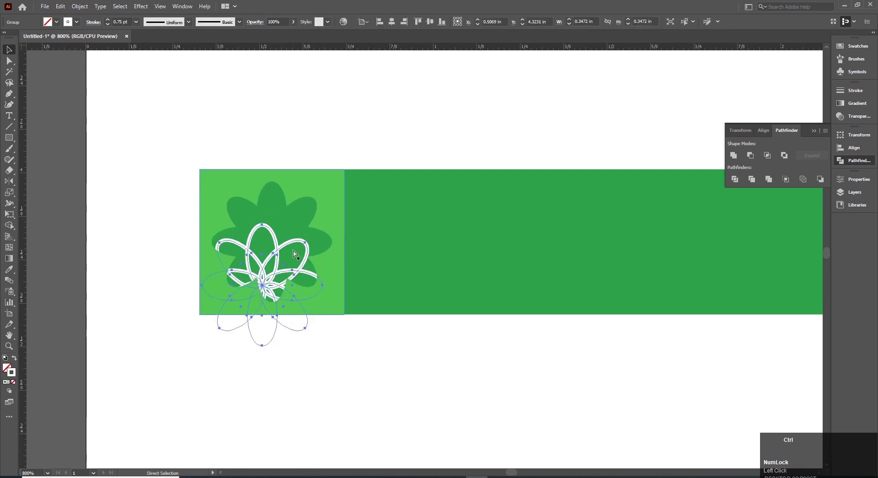
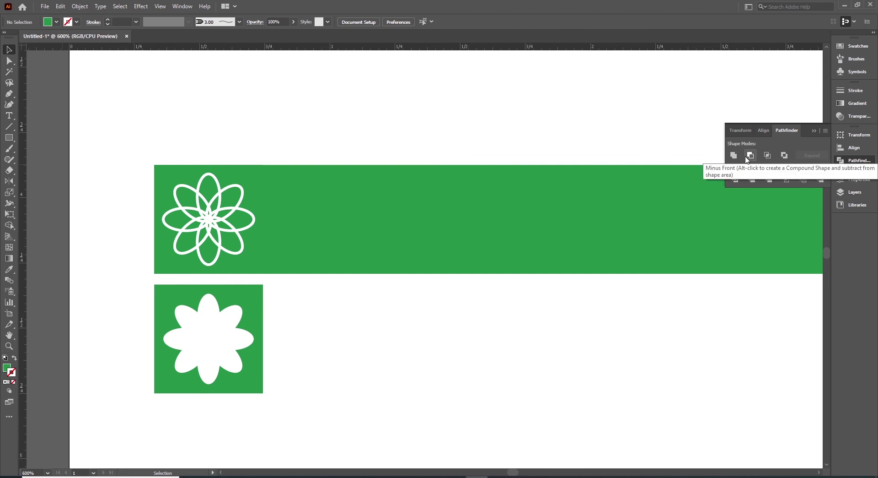
# - Place the solid flower tile over the band tile and bring the flower outline group to front
pyautogui.moveTo(329, 329); pyautogui.dragTo(434, 26)
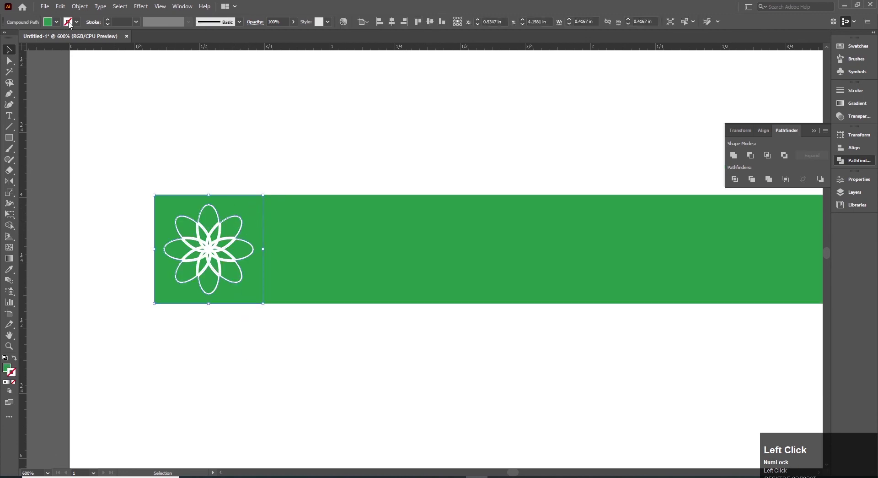
pyautogui.click(132, 20)
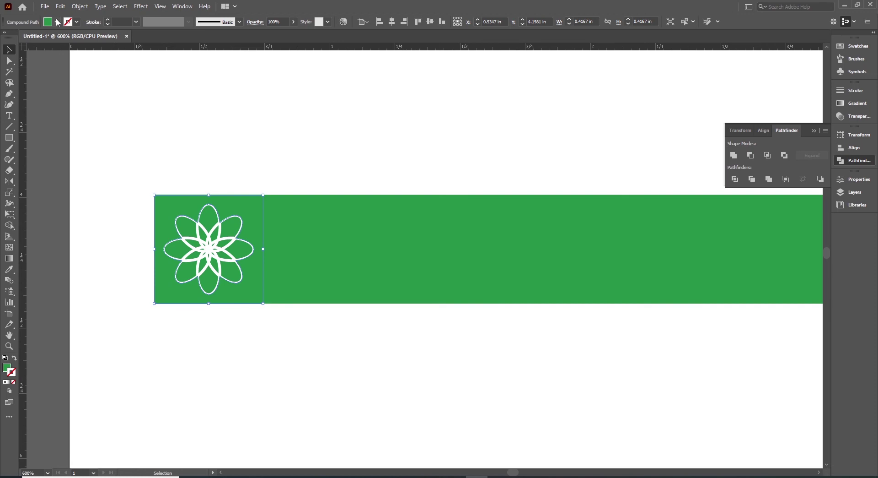
pyautogui.click(59, 22)
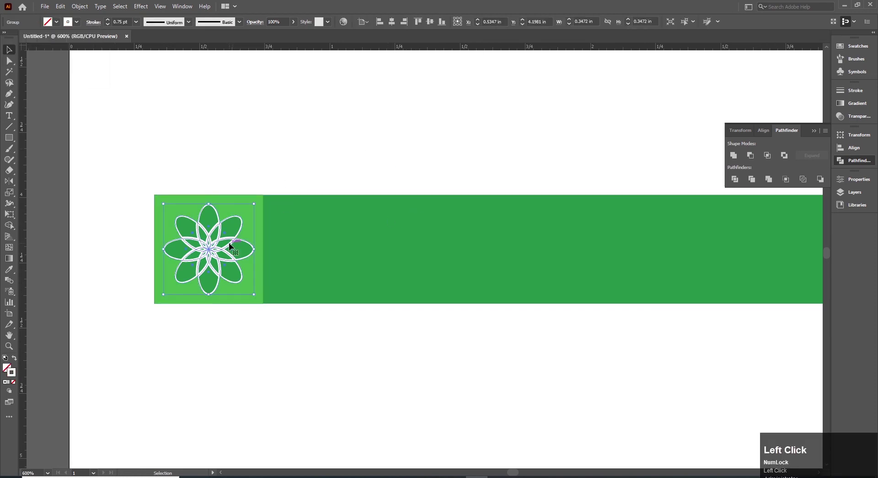
pyautogui.press('ctrl+shift+]')
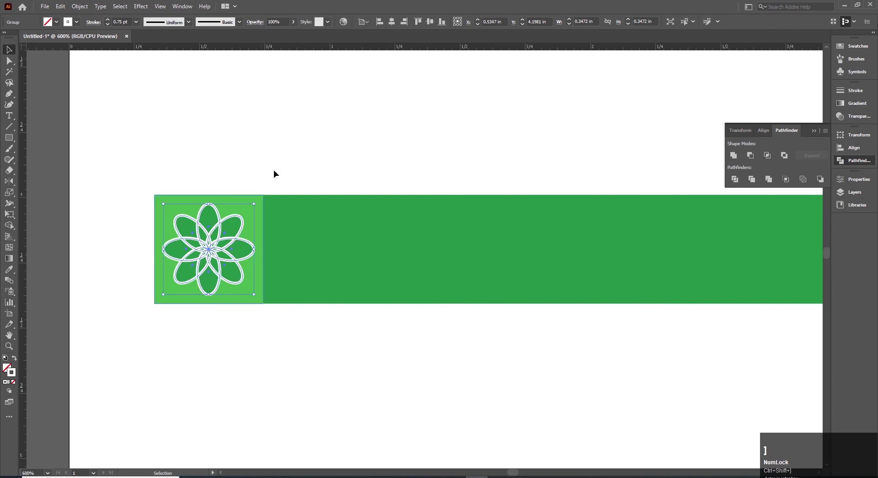
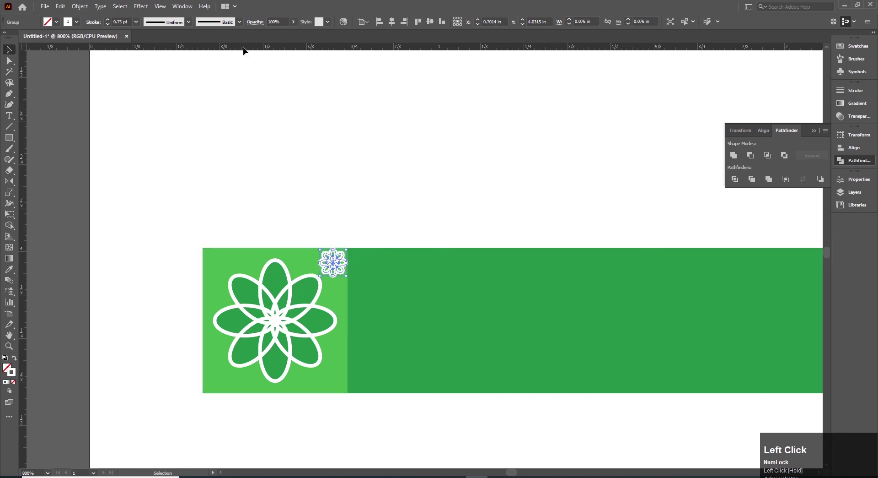
# - Thin the small corner flower's stroke to 0.25 pt and adjust its opacity in Transparency
pyautogui.click(108, 26)
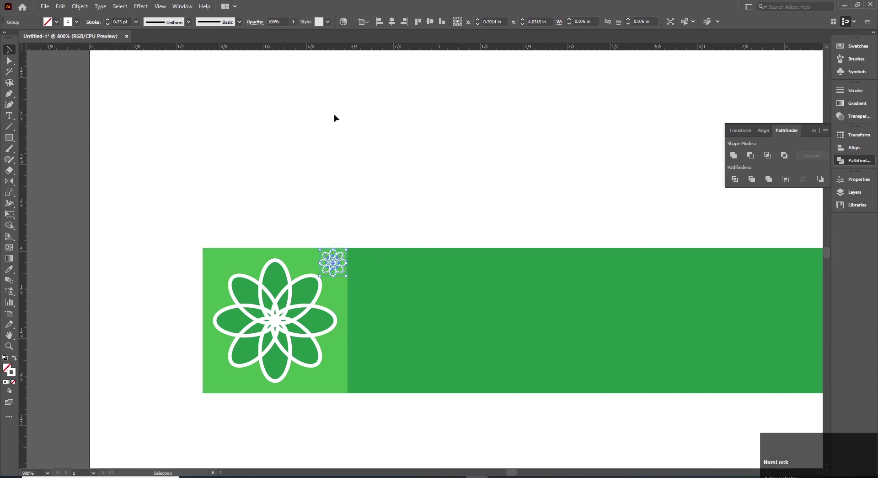
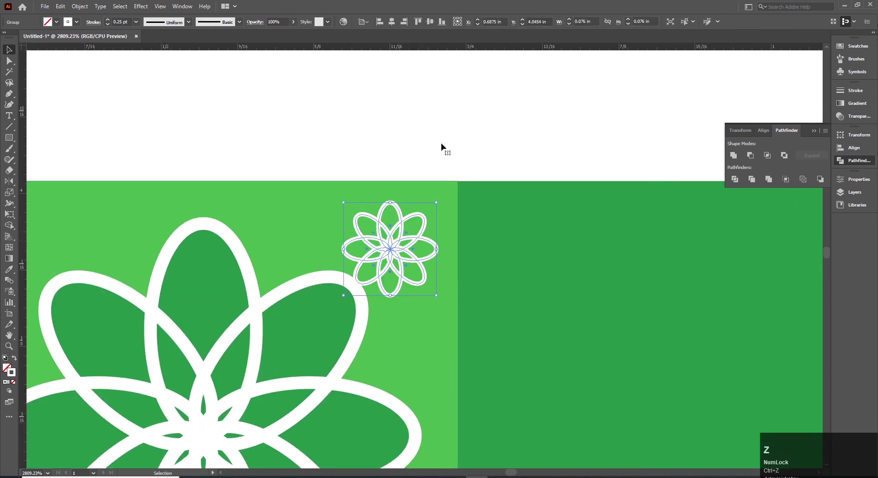
pyautogui.click(857, 117)
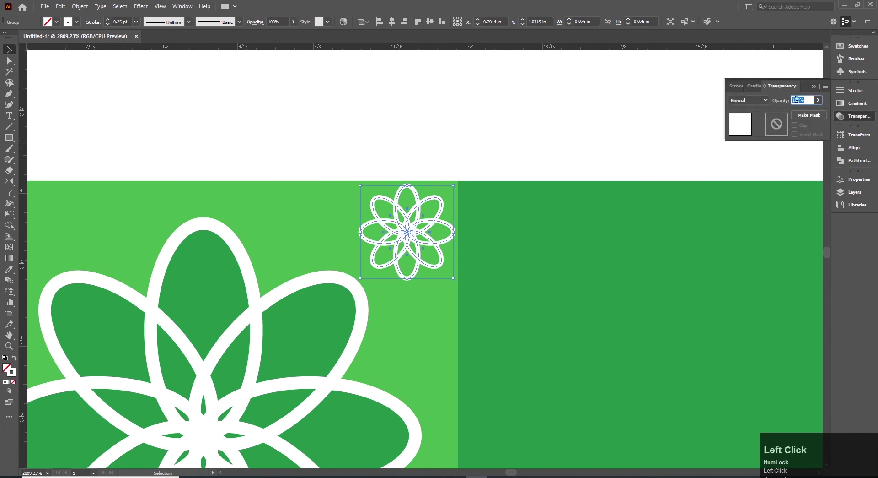
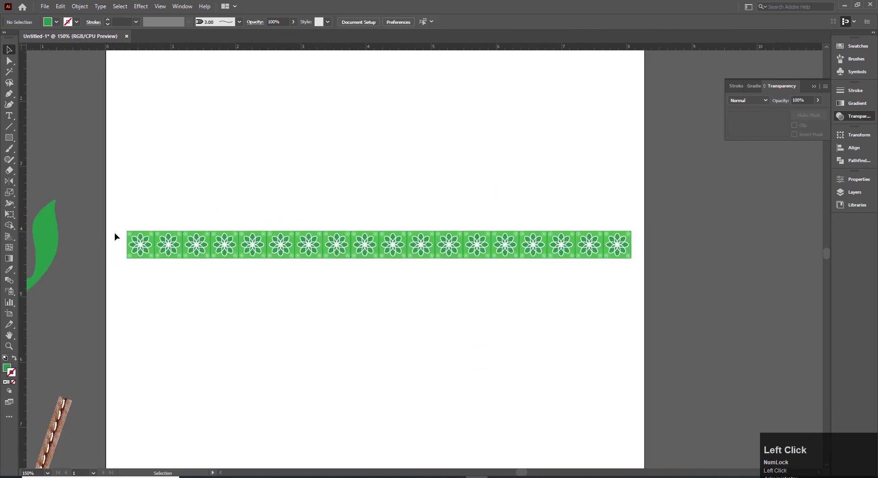
# - Select all tiles, fit the page in view and nudge the grouped strip upward
pyautogui.press('space')
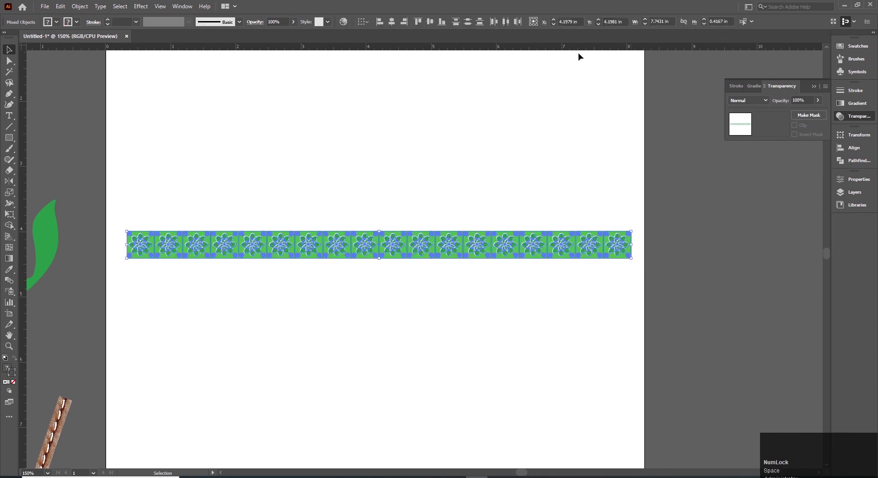
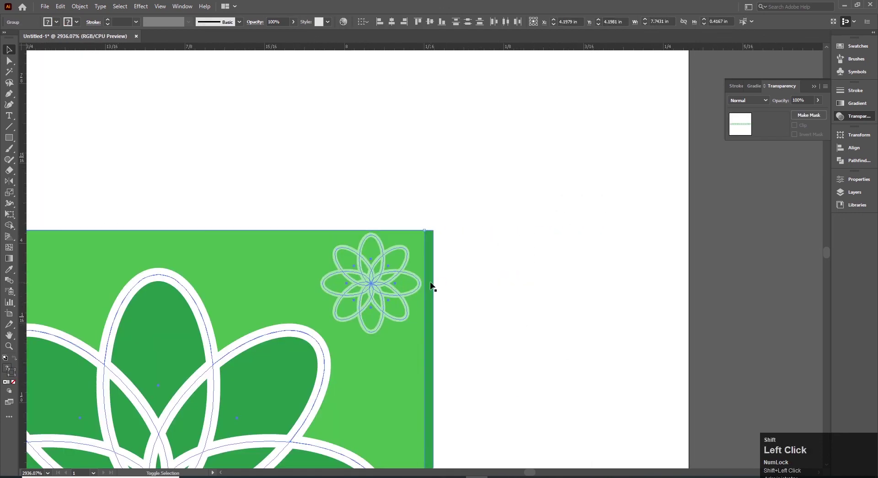
pyautogui.press('ctrl+space')
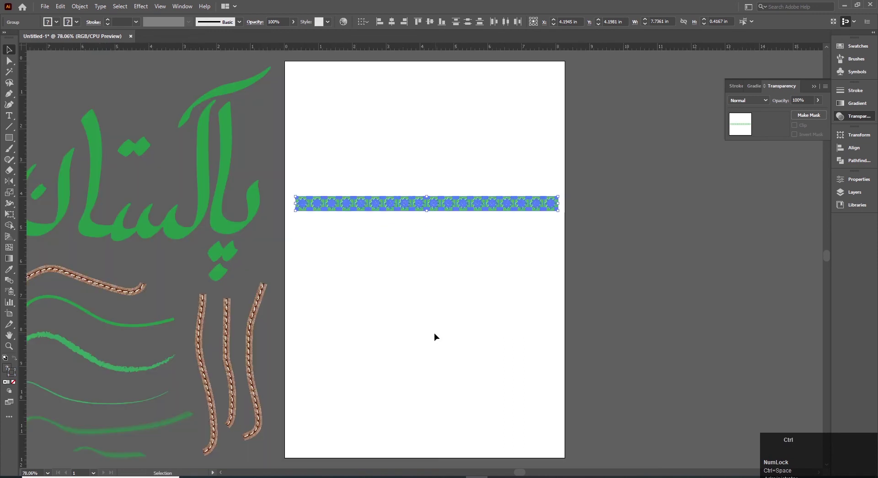
pyautogui.press('ctrl+shift+Up')
pyautogui.press('shift+Up')
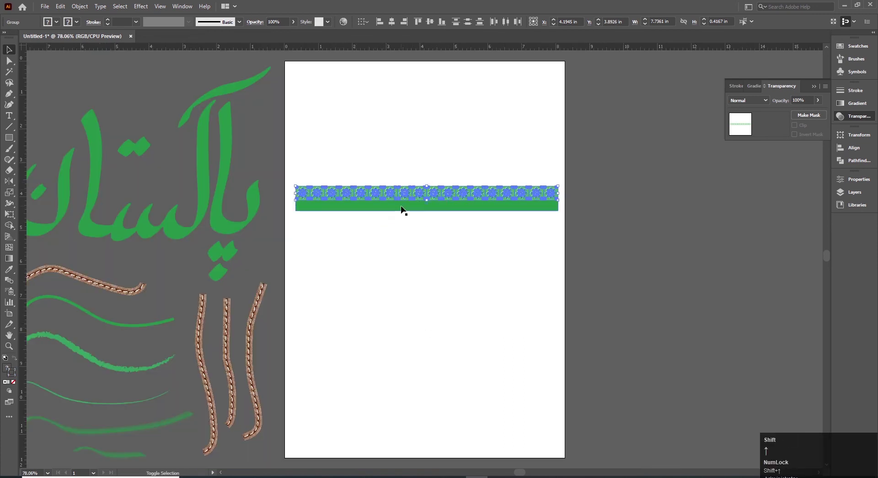
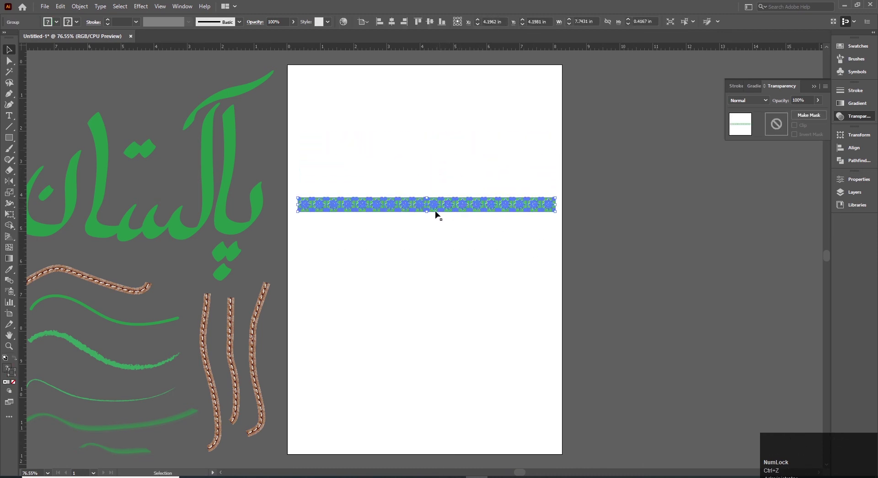
# - Add the tile strip to the Brushes panel as a Pattern Brush and apply it to a rectangle frame
pyautogui.click(862, 62)
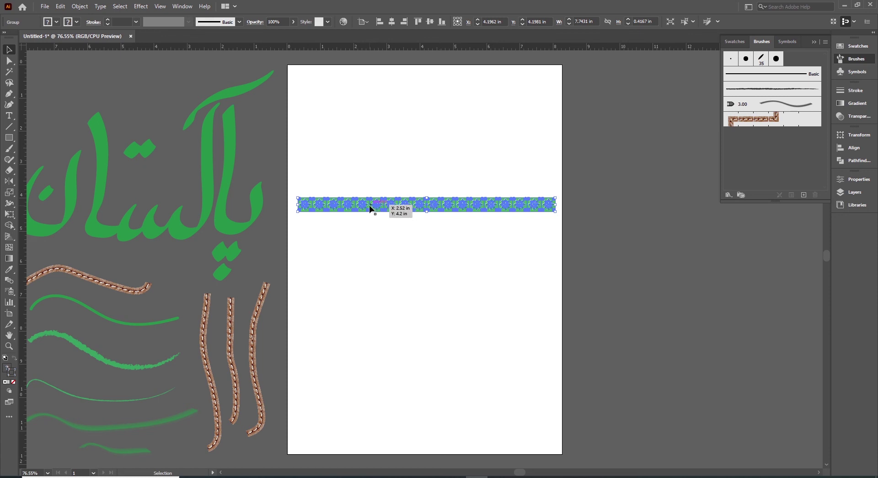
pyautogui.moveTo(375, 209); pyautogui.dragTo(454, 292)
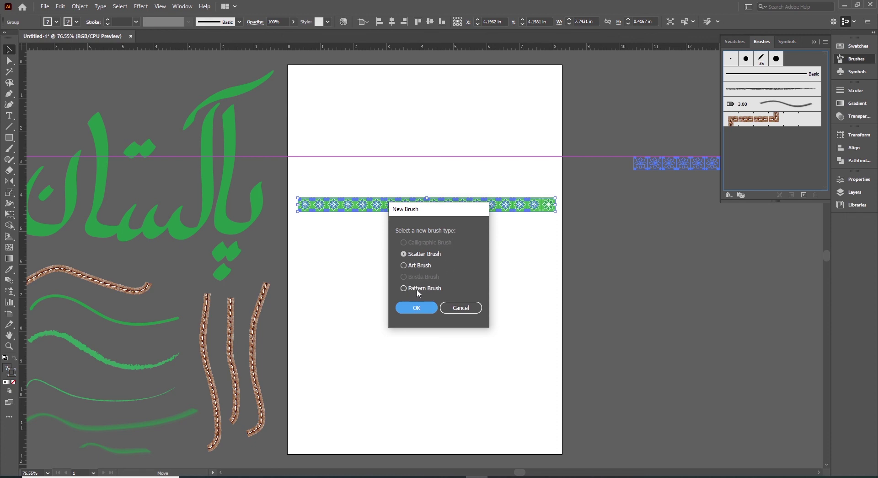
pyautogui.click(407, 294)
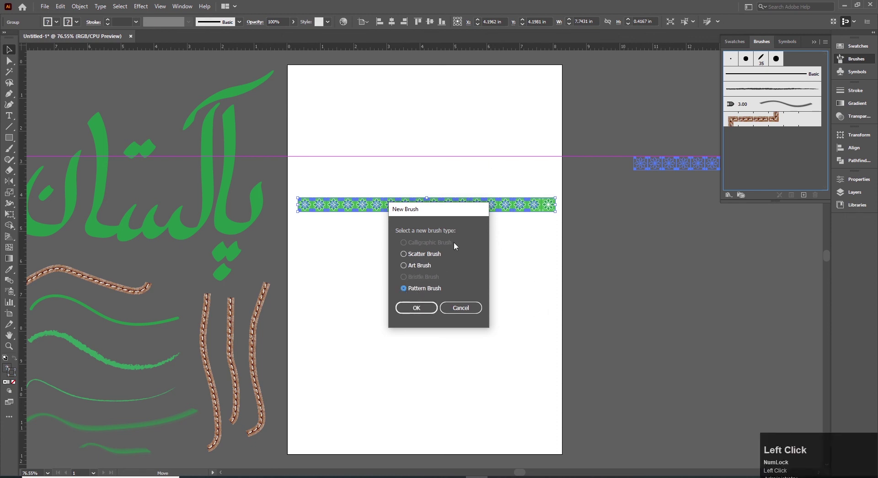
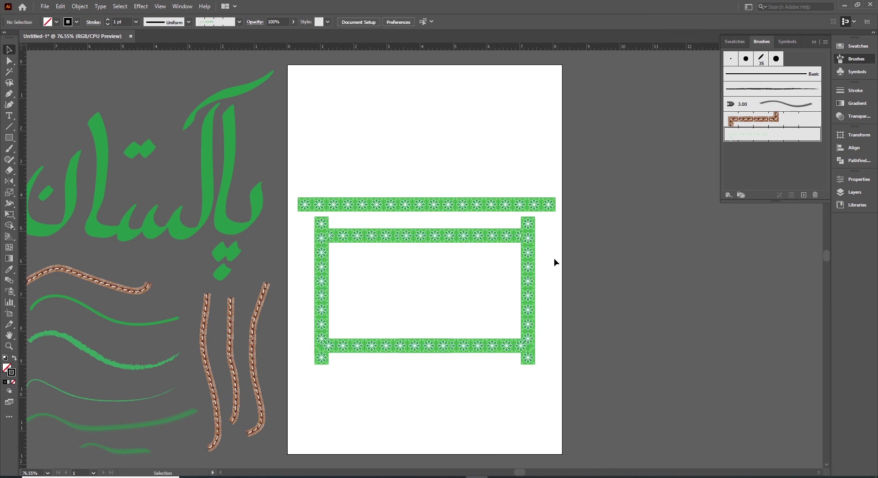
pyautogui.doubleClick(525, 237)
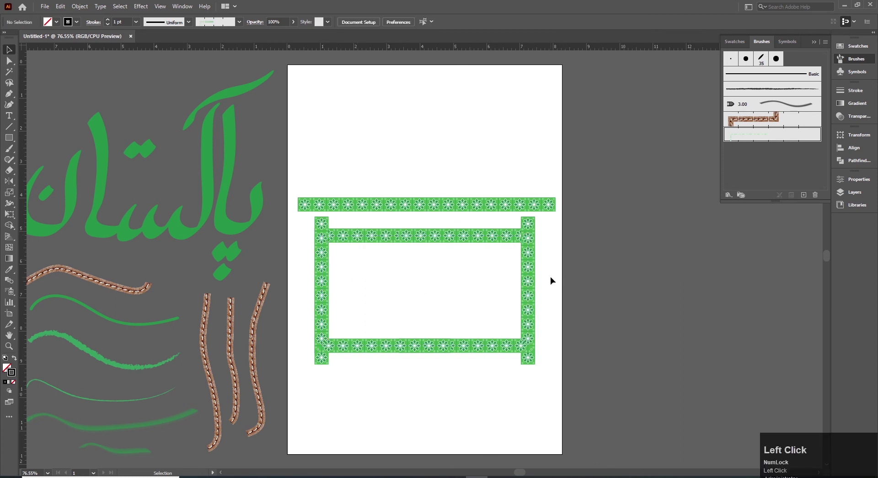
# - Undo and remove the pattern-brush rectangle, then add the strip as a new Art Brush
pyautogui.click(525, 236)
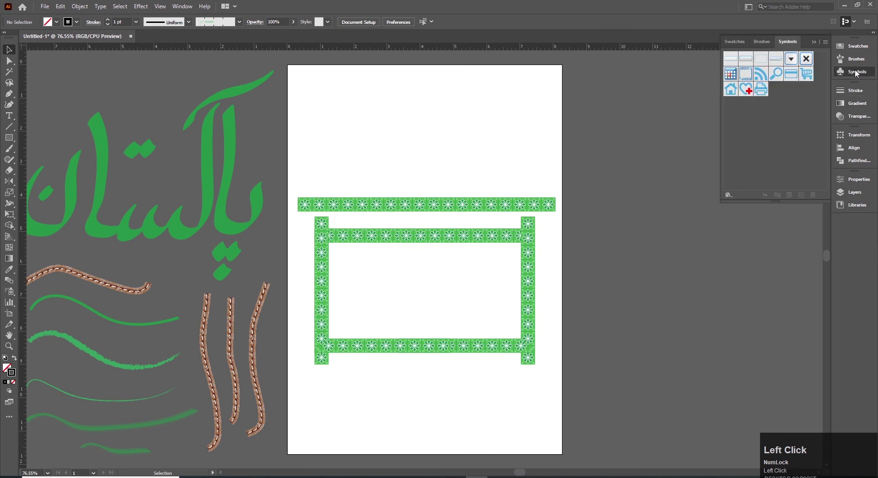
pyautogui.press('ctrl+z')
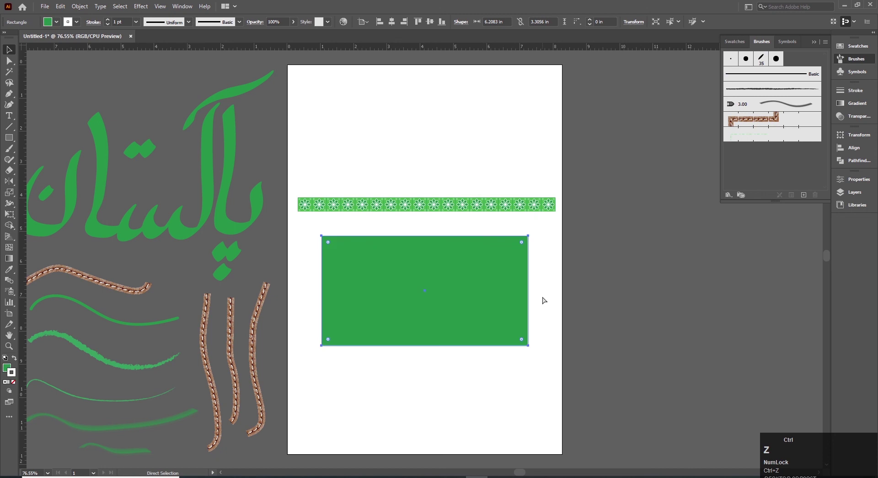
pyautogui.press('ctrl+z')
pyautogui.moveTo(418, 300); pyautogui.dragTo(410, 271)
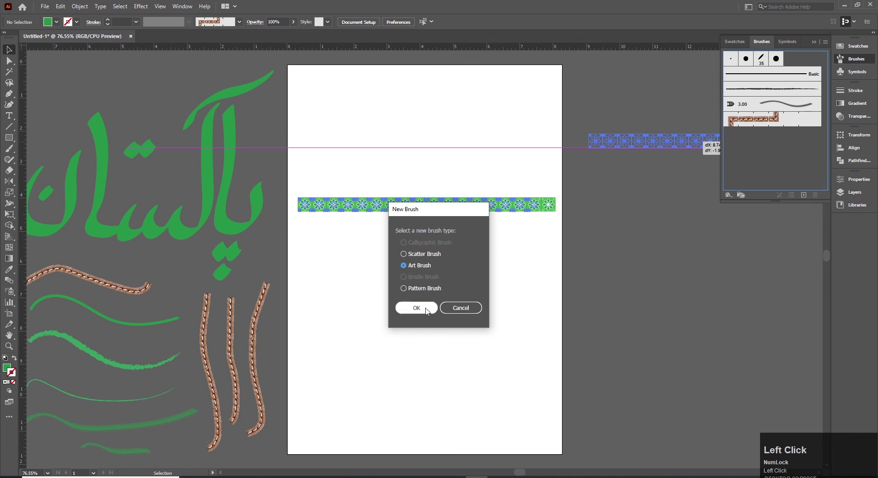
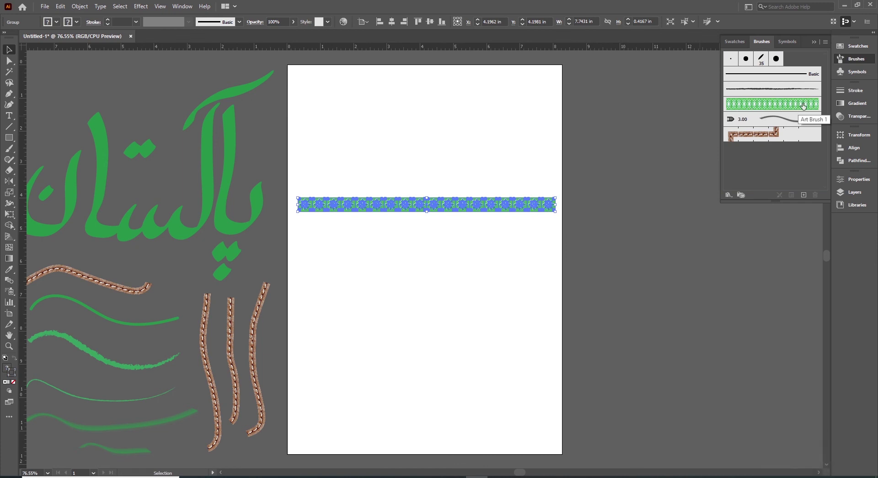
# - Paint curves and a circle with Art Brush 1, then move the Pakistan calligraphy onto the page
pyautogui.click(383, 306)
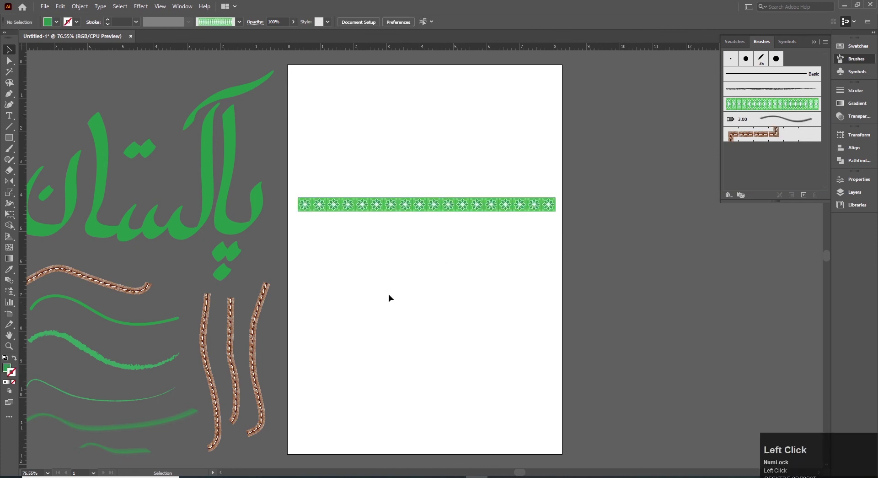
pyautogui.press('p')
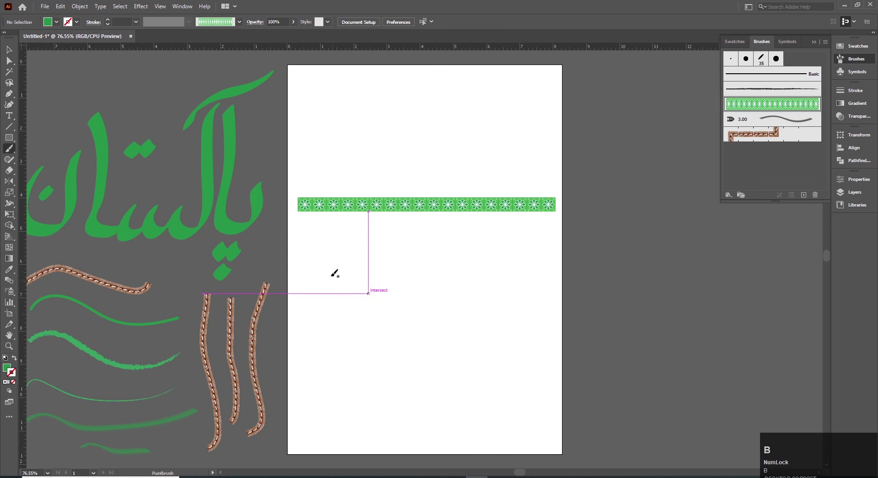
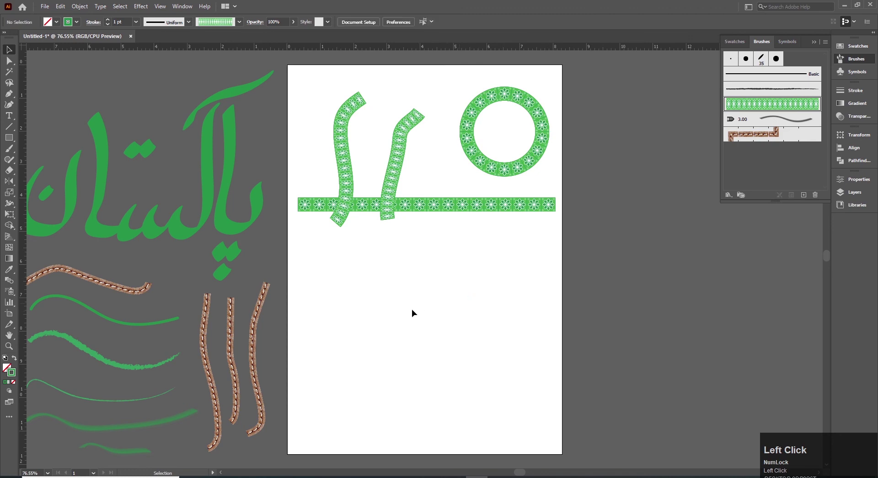
pyautogui.moveTo(251, 238); pyautogui.dragTo(616, 221)
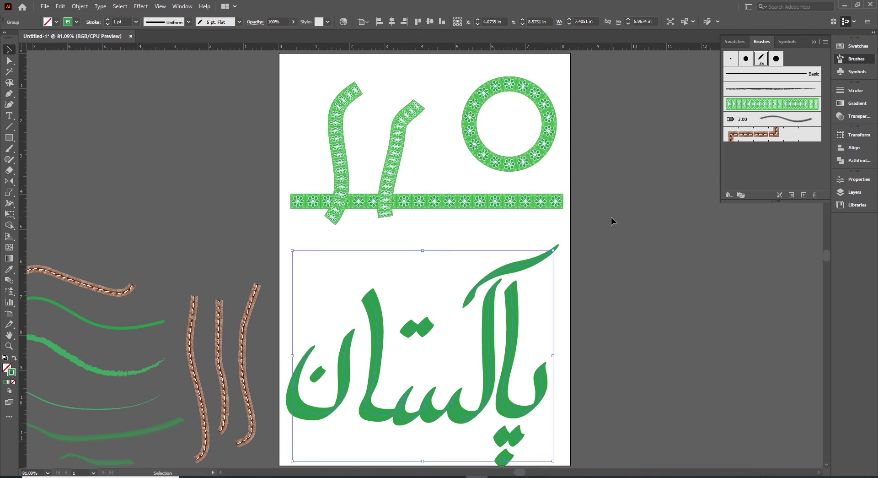